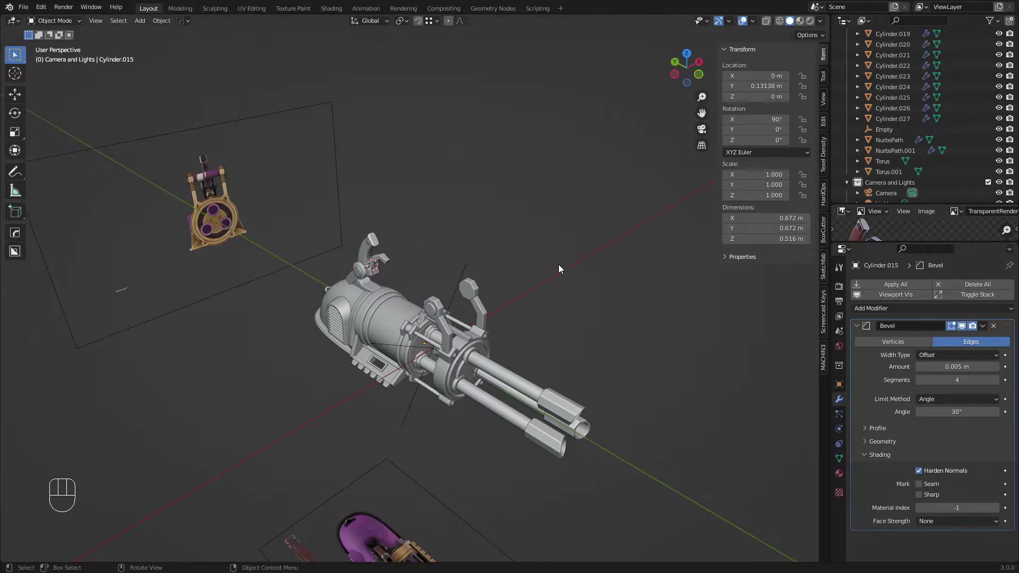
# Enlarge the reference image preview to show the drum's ribbed texture detail.
pyautogui.moveTo(386, 294); pyautogui.dragTo(257, 303)
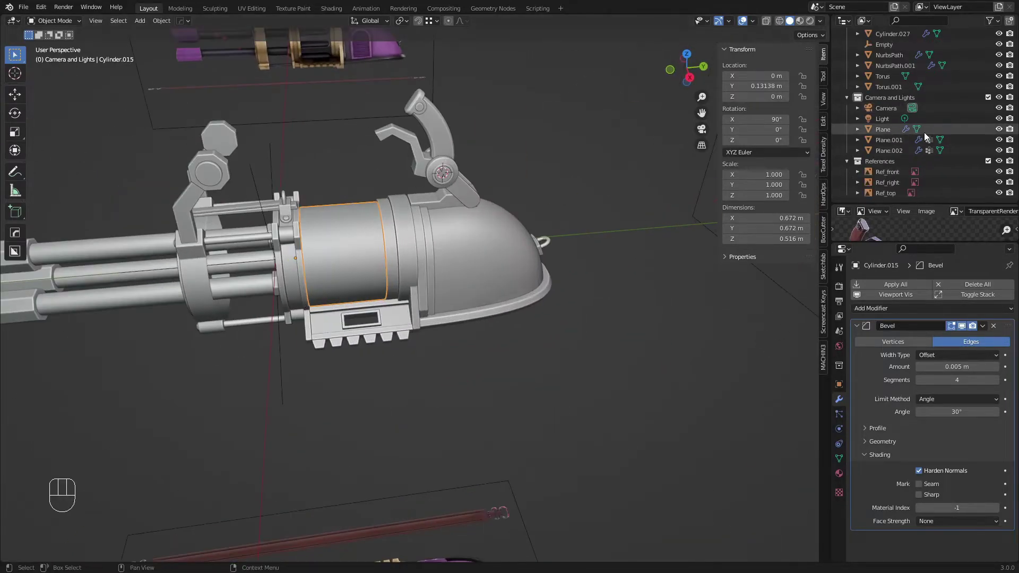
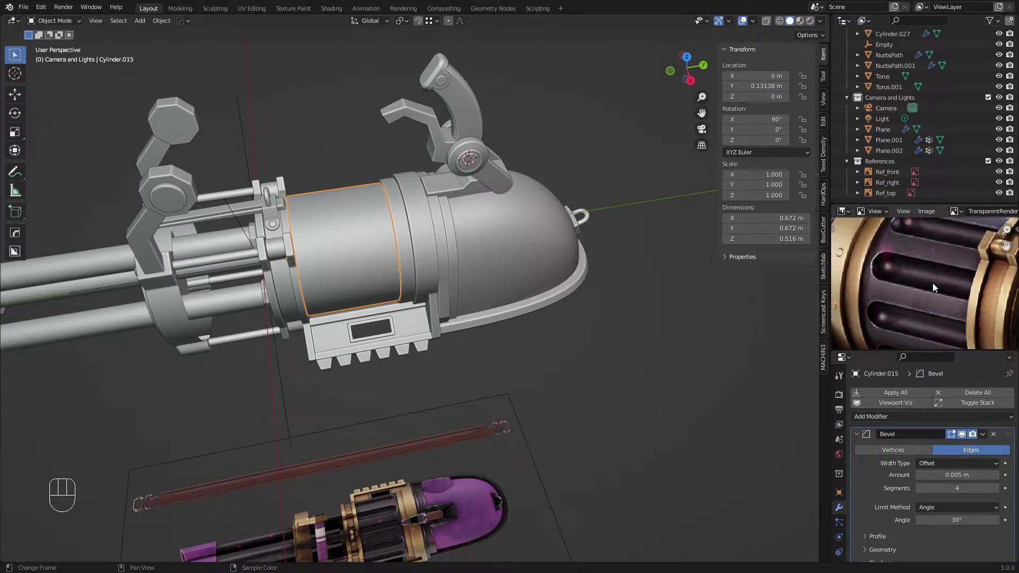
pyautogui.click(627, 342)
pyautogui.press('a')
pyautogui.press('a')
# Orbit and pan the viewport around the minigun's drum to inspect it up close.
pyautogui.moveTo(407, 239); pyautogui.dragTo(424, 223)
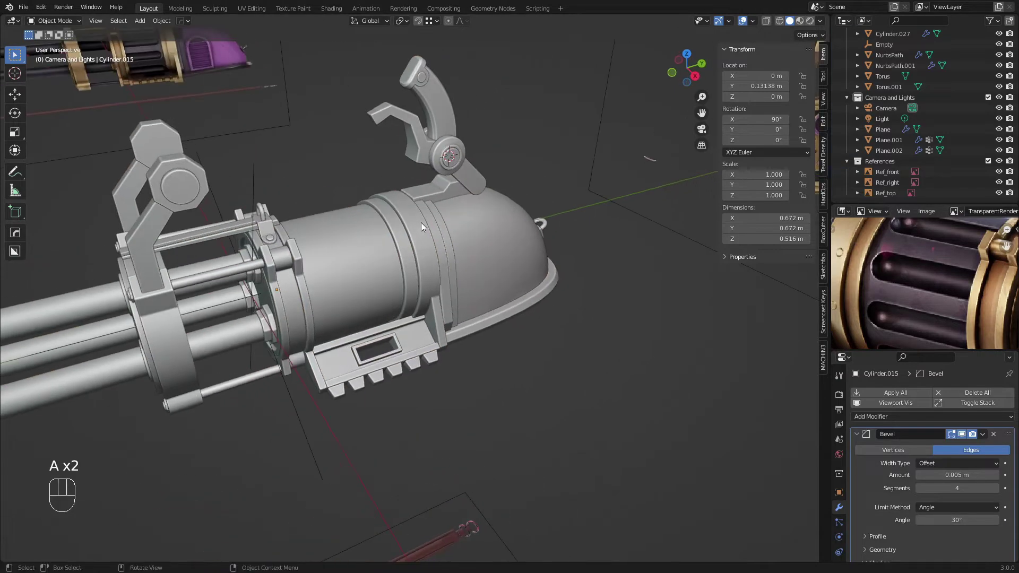
pyautogui.moveTo(441, 237); pyautogui.dragTo(468, 255)
pyautogui.middleClick(468, 244)
pyautogui.middleClick(382, 256)
pyautogui.middleClick(370, 227)
pyautogui.middleClick(369, 237)
pyautogui.click(353, 197)
pyautogui.middleClick(358, 204)
pyautogui.moveTo(401, 210); pyautogui.dragTo(421, 218)
pyautogui.moveTo(420, 218); pyautogui.dragTo(452, 196)
pyautogui.middleClick(452, 196)
pyautogui.middleClick(365, 197)
# Add a cylinder laid on its side, shrink it to a thin rod and move it over the drum.
pyautogui.press('shift+a')
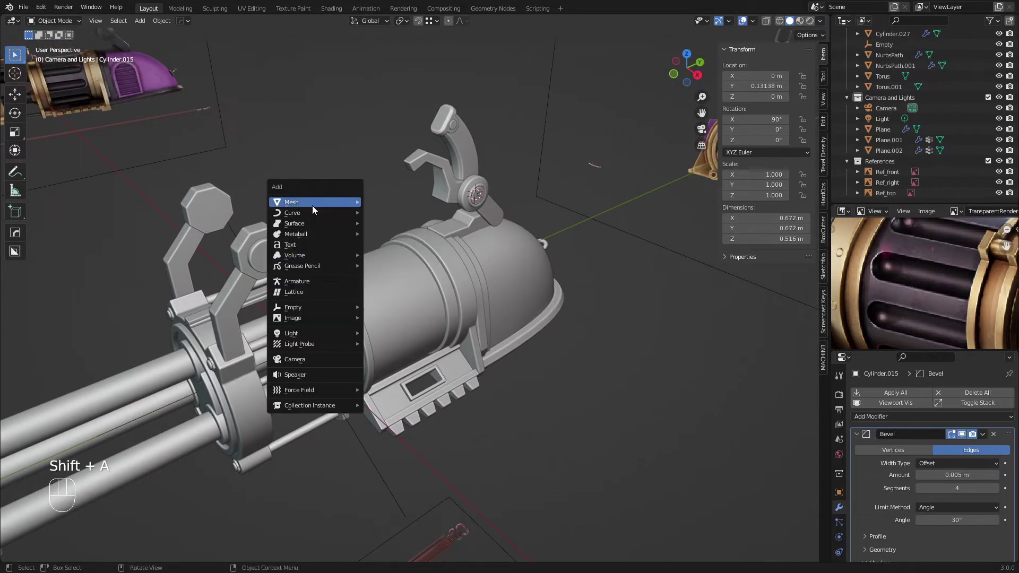
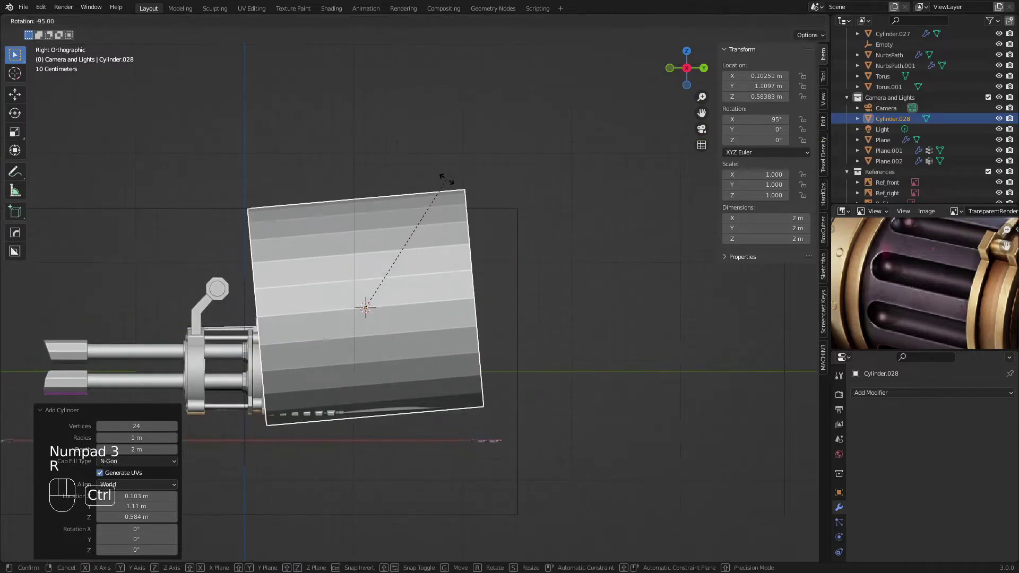
pyautogui.press('s')
pyautogui.press('z')
pyautogui.moveTo(384, 313); pyautogui.dragTo(448, 270)
pyautogui.press('g')
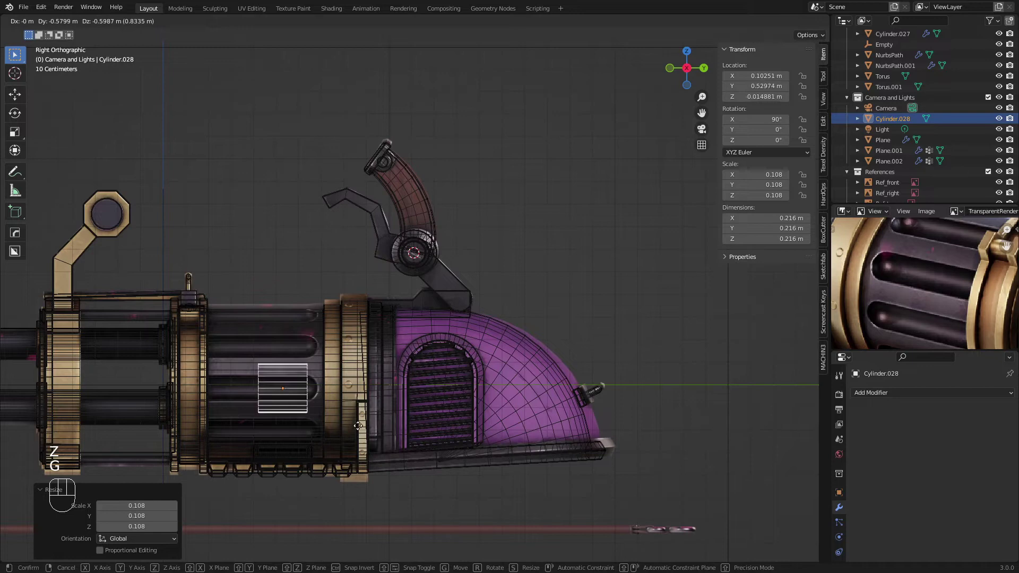
pyautogui.moveTo(382, 409); pyautogui.dragTo(543, 311)
pyautogui.press('s')
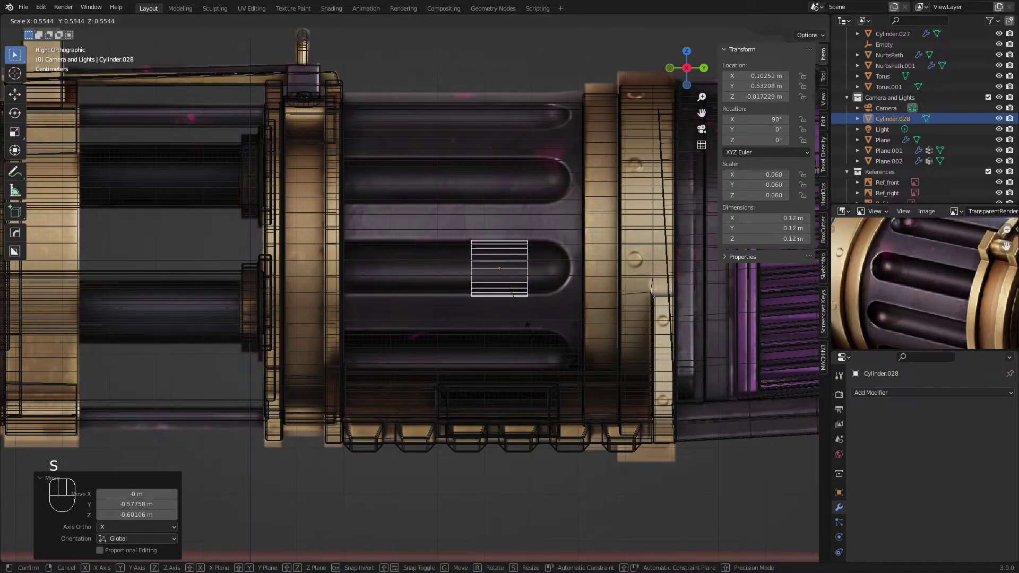
# Raise the rod to the drum's top and stretch it along the drum's length.
pyautogui.press('g')
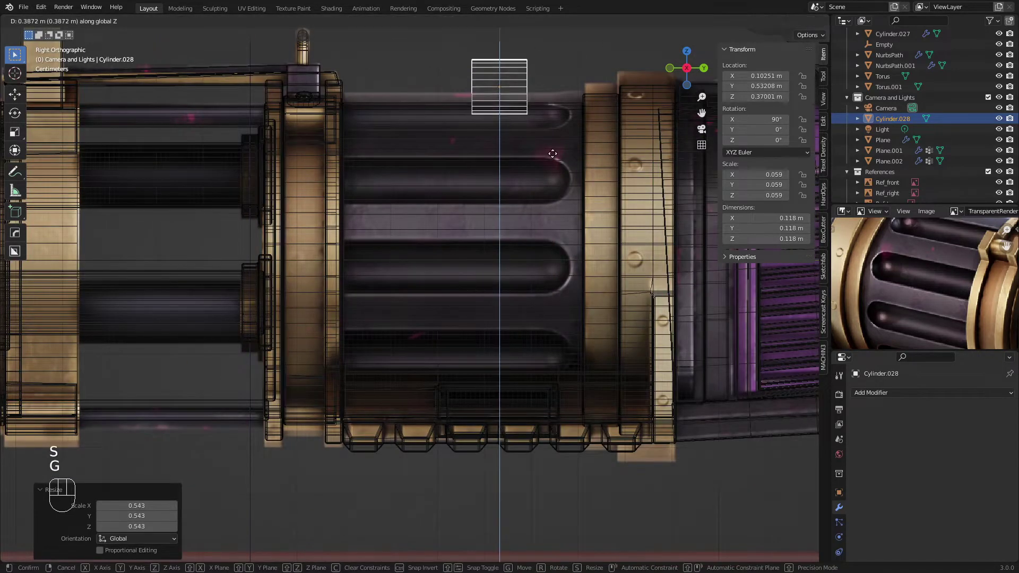
pyautogui.moveTo(539, 183); pyautogui.dragTo(446, 278)
pyautogui.press('s')
pyautogui.press('g')
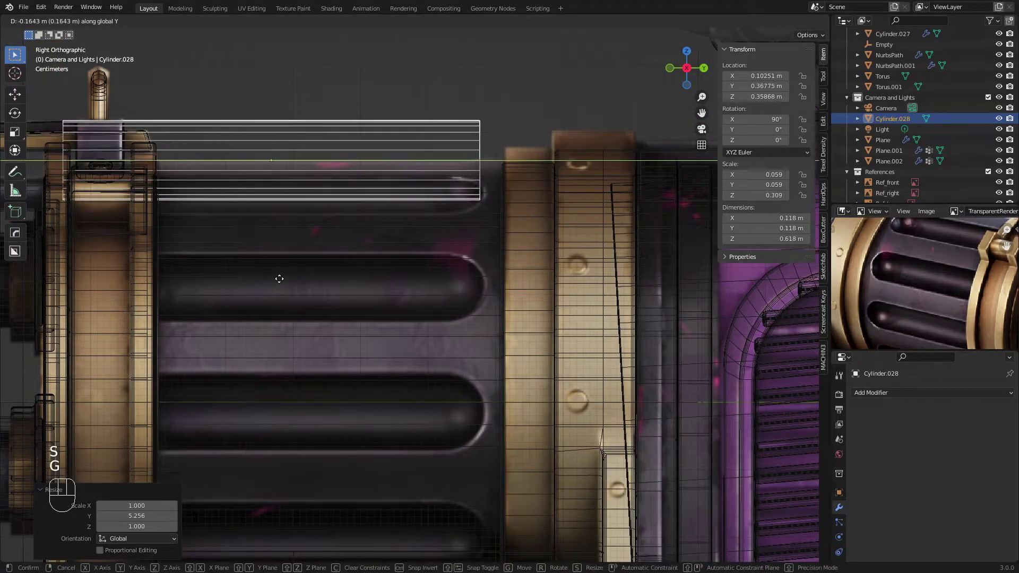
pyautogui.press('s')
pyautogui.press('g')
pyautogui.press('z')
pyautogui.moveTo(418, 173); pyautogui.dragTo(357, 215)
# Apply the rod's scale and bevel its first end loop into a rounded cap.
pyautogui.press('ctrl+a')
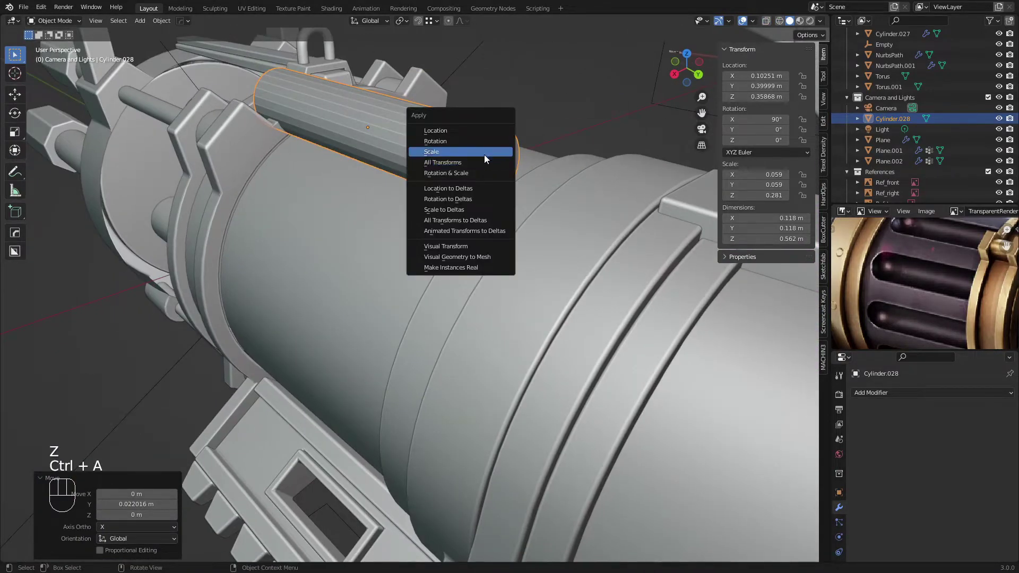
pyautogui.press('Tab')
pyautogui.press('3')
pyautogui.click(468, 197)
pyautogui.moveTo(468, 195); pyautogui.dragTo(505, 181)
pyautogui.press('ctrl+b')
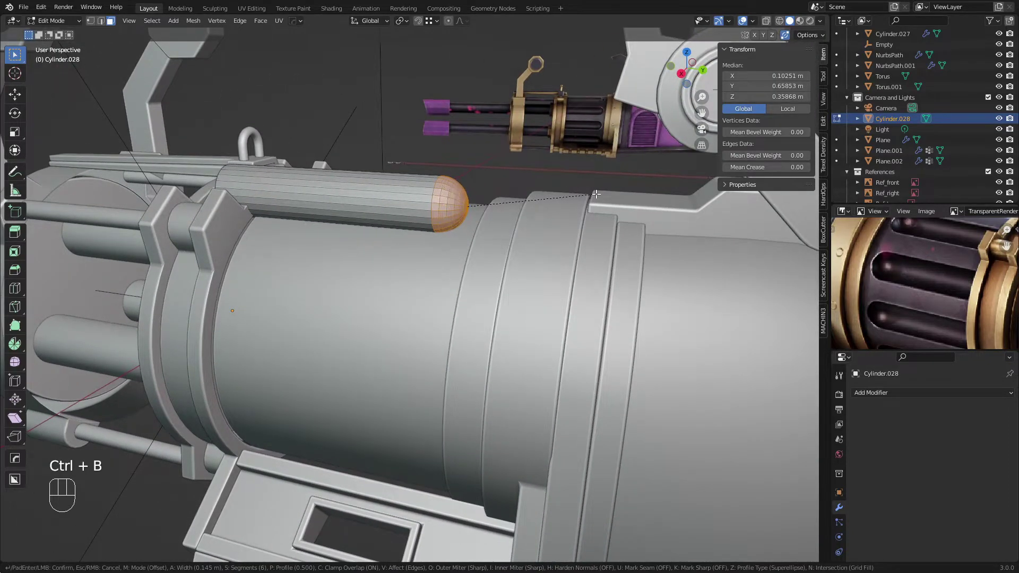
pyautogui.moveTo(469, 202); pyautogui.dragTo(463, 177)
pyautogui.middleClick(438, 164)
pyautogui.moveTo(433, 199); pyautogui.dragTo(432, 233)
pyautogui.middleClick(448, 265)
# Bevel the rod's other end into a matching rounded cap and leave Edit Mode.
pyautogui.press('1')
pyautogui.press('a')
pyautogui.moveTo(485, 236); pyautogui.dragTo(545, 273)
pyautogui.press('Tab')
pyautogui.press('a')
pyautogui.moveTo(390, 274); pyautogui.dragTo(434, 256)
pyautogui.press('a')
pyautogui.press('a')
# Reselect the drum body object after orbiting around the drum.
pyautogui.middleClick(374, 279)
pyautogui.click(369, 273)
pyautogui.moveTo(358, 270); pyautogui.dragTo(331, 281)
pyautogui.moveTo(338, 370); pyautogui.dragTo(358, 351)
pyautogui.click(359, 349)
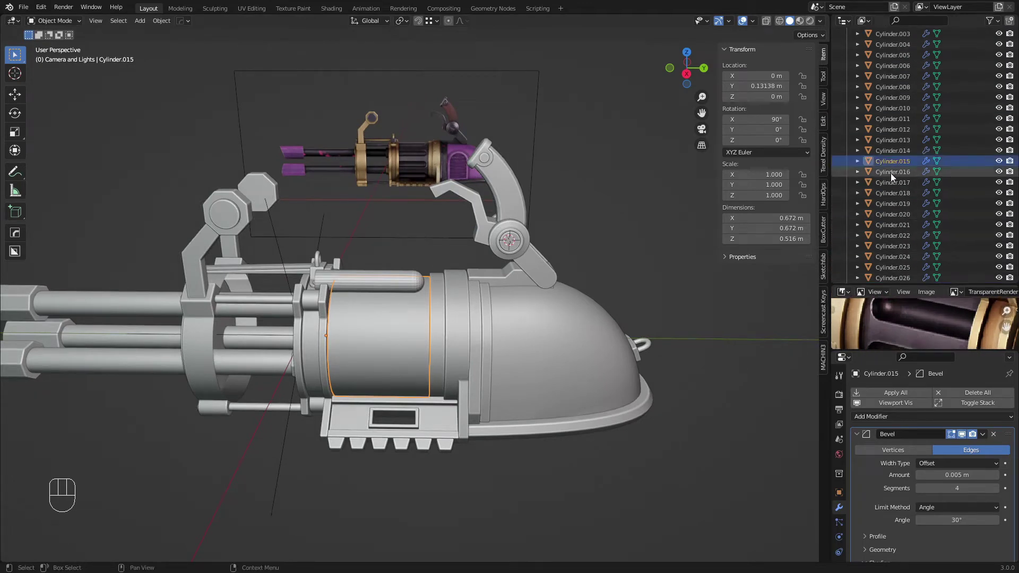
# Rename the drum body object Cylinder.015 to '1' in the Outliner.
pyautogui.middleClick(334, 326)
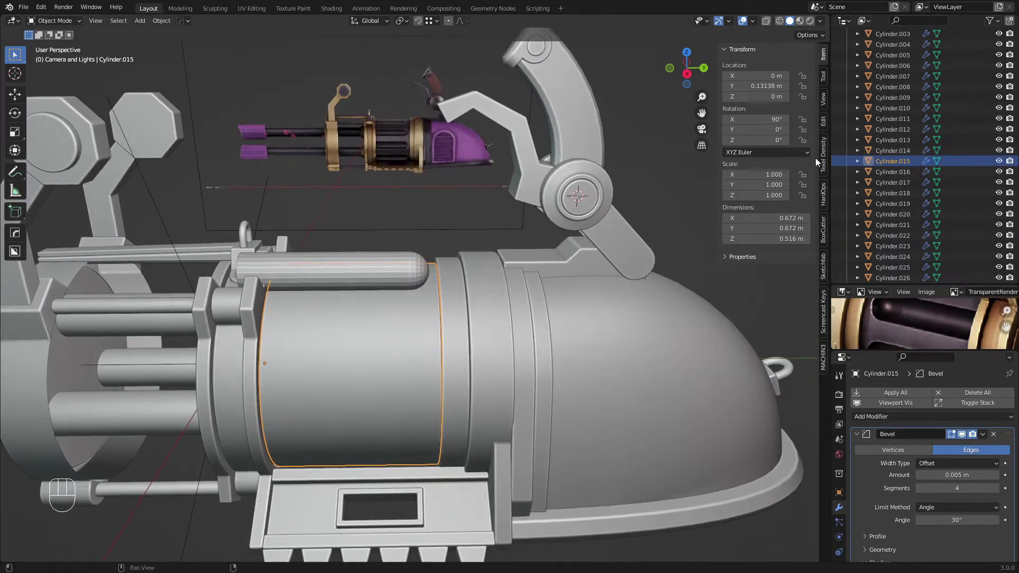
pyautogui.moveTo(580, 191); pyautogui.dragTo(924, 146)
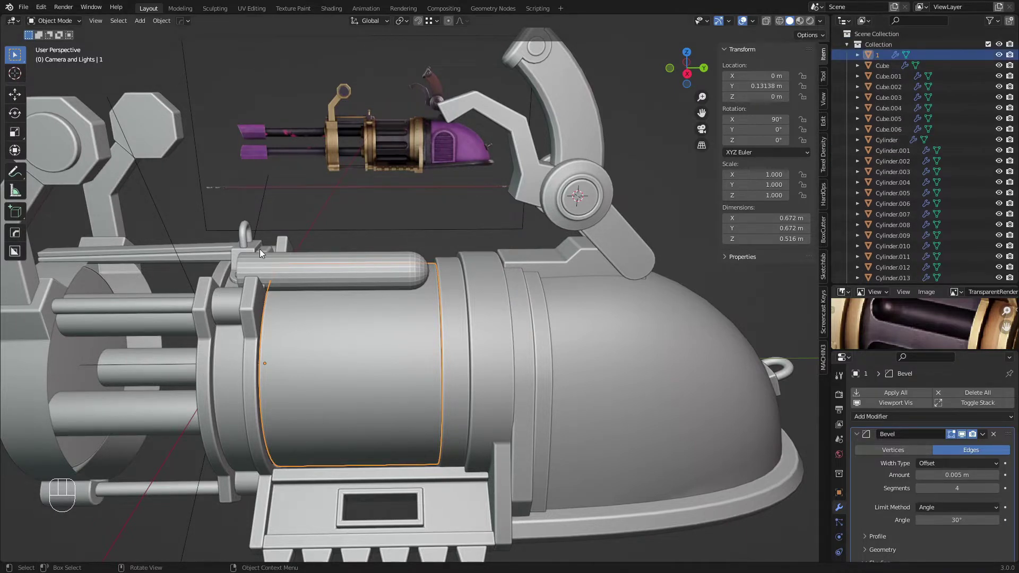
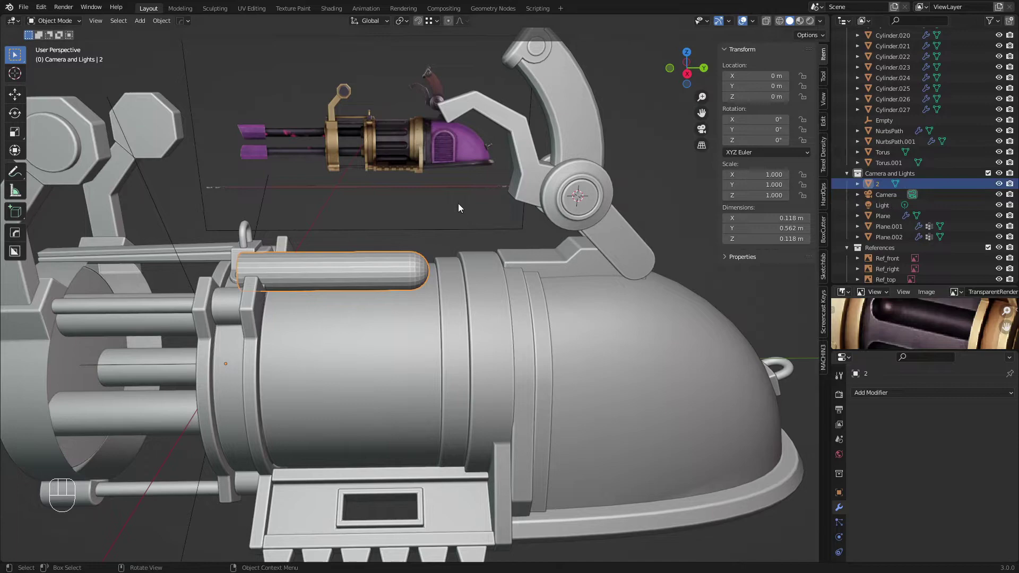
pyautogui.moveTo(414, 245); pyautogui.dragTo(442, 256)
pyautogui.press('a')
pyautogui.press('a')
pyautogui.moveTo(376, 261); pyautogui.dragTo(344, 252)
# Rename the grip cylinder to '2', reselect the drum body and enlarge the Properties editor.
pyautogui.moveTo(414, 293); pyautogui.dragTo(441, 267)
pyautogui.press('a')
pyautogui.press('a')
pyautogui.moveTo(417, 288); pyautogui.dragTo(415, 271)
pyautogui.middleClick(416, 271)
pyautogui.click(884, 227)
pyautogui.moveTo(345, 282); pyautogui.dragTo(363, 278)
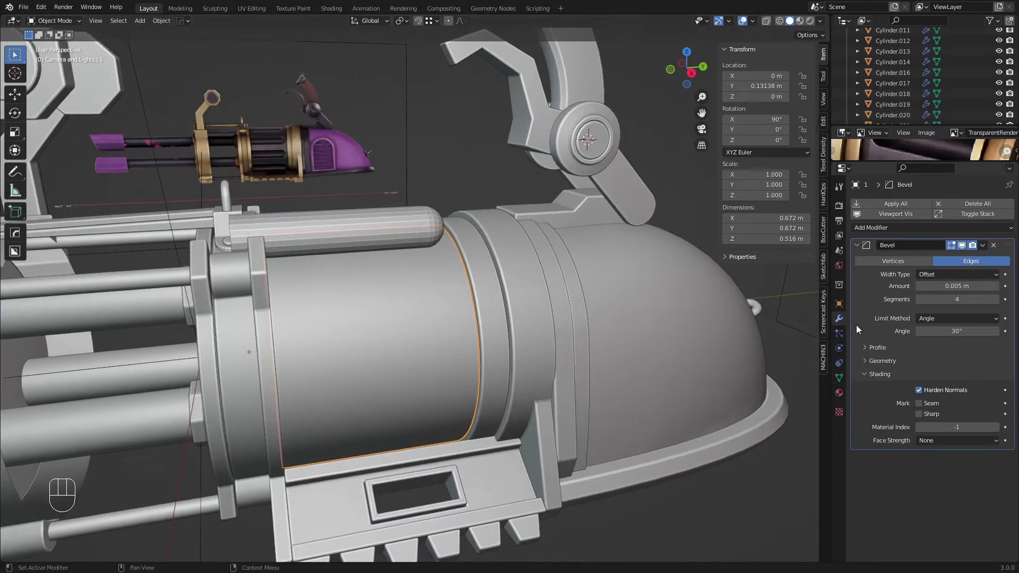
# Add a Difference boolean below the Bevel on the drum body and select the grip rod.
pyautogui.moveTo(864, 230); pyautogui.dragTo(805, 283)
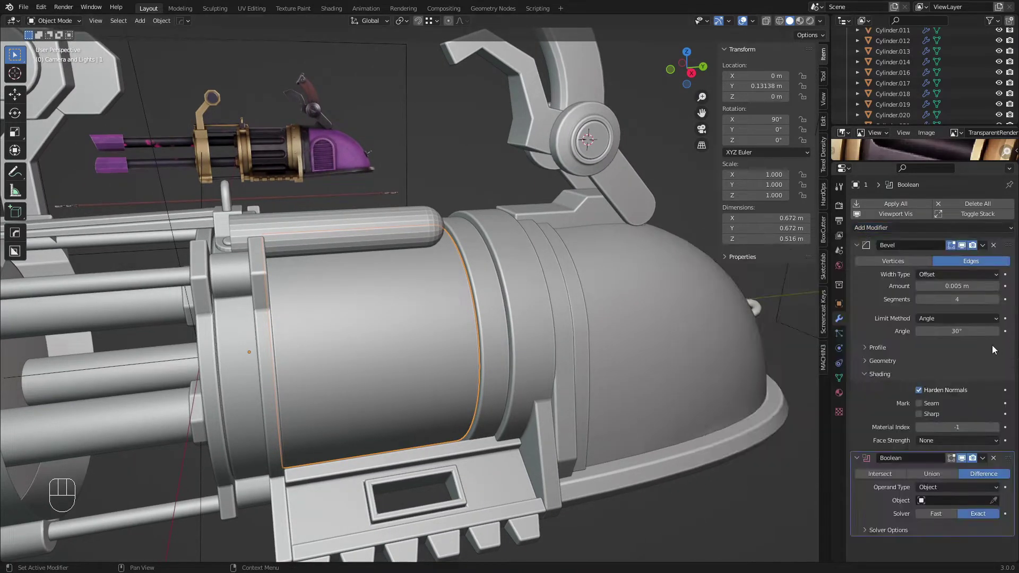
pyautogui.moveTo(1009, 463); pyautogui.dragTo(1002, 233)
pyautogui.middleClick(406, 266)
pyautogui.moveTo(1010, 259); pyautogui.dragTo(996, 442)
pyautogui.moveTo(435, 221); pyautogui.dragTo(448, 242)
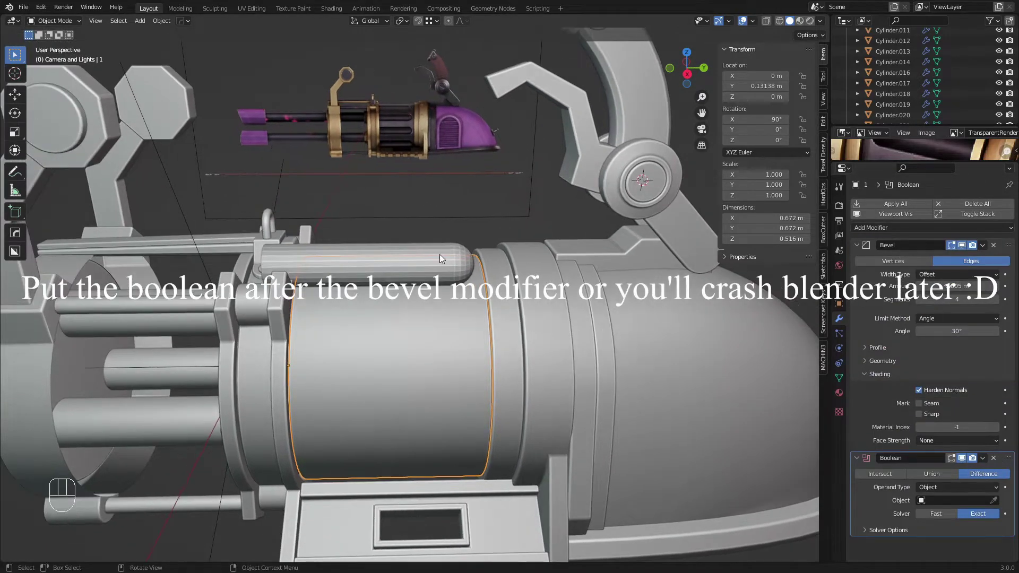
pyautogui.click(1000, 499)
# Lower the grip along Z so it sits partly sunk into the drum's top.
pyautogui.press('h')
pyautogui.moveTo(443, 267); pyautogui.dragTo(441, 256)
pyautogui.press('ctrl+z')
pyautogui.press('g')
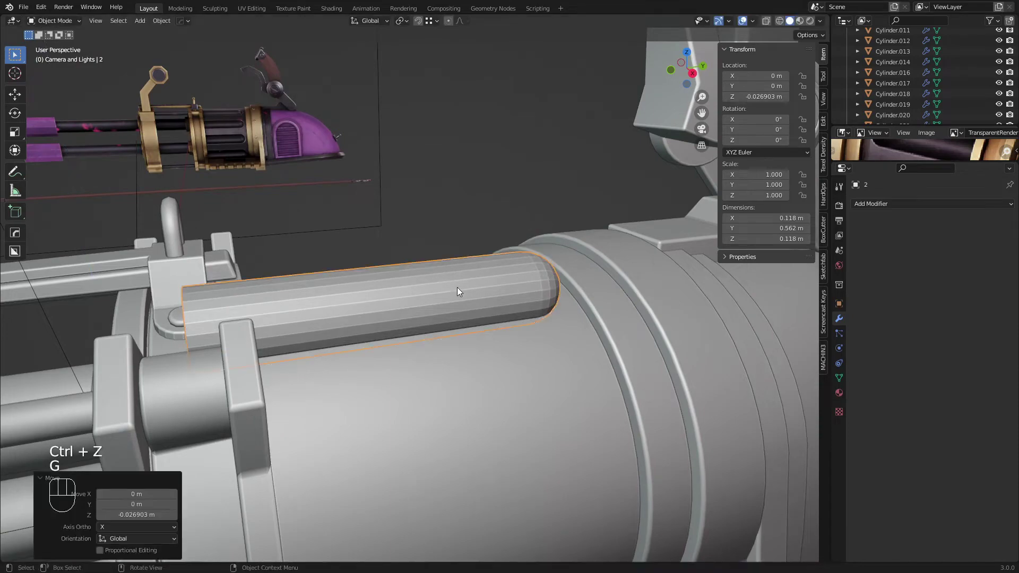
pyautogui.press('h')
pyautogui.moveTo(466, 299); pyautogui.dragTo(454, 286)
pyautogui.moveTo(447, 322); pyautogui.dragTo(365, 340)
pyautogui.press('ctrl+z')
# Orbit and pull back the view to inspect the grip on the whole model.
pyautogui.moveTo(368, 298); pyautogui.dragTo(332, 293)
pyautogui.middleClick(376, 303)
pyautogui.moveTo(472, 326); pyautogui.dragTo(566, 317)
pyautogui.moveTo(501, 293); pyautogui.dragTo(595, 356)
pyautogui.moveTo(451, 317); pyautogui.dragTo(394, 244)
pyautogui.moveTo(466, 317); pyautogui.dragTo(319, 333)
pyautogui.moveTo(506, 334); pyautogui.dragTo(439, 315)
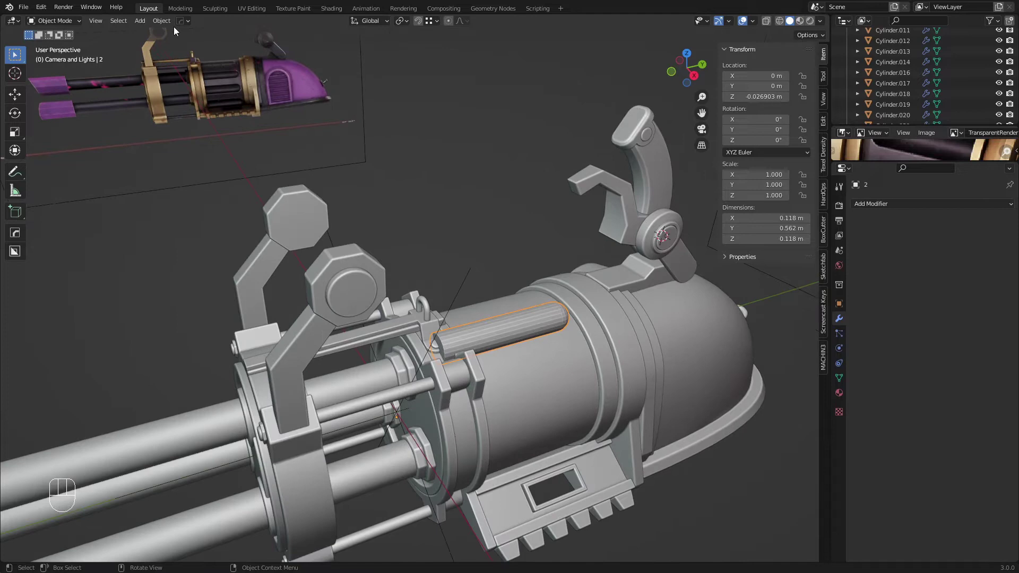
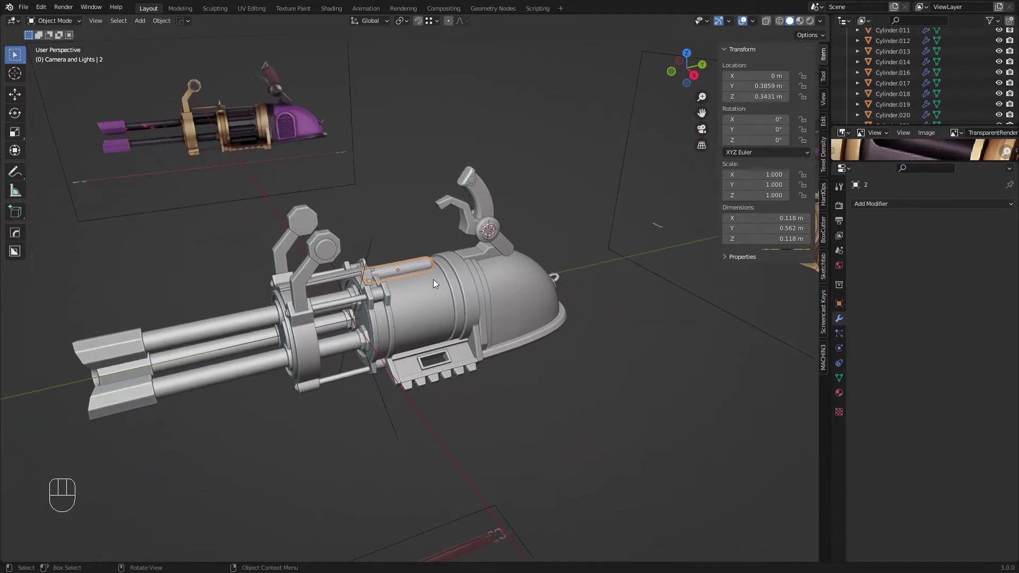
# Add then delete an empty, and snap the 3D cursor to the grip rod's centre.
pyautogui.press('shift+a')
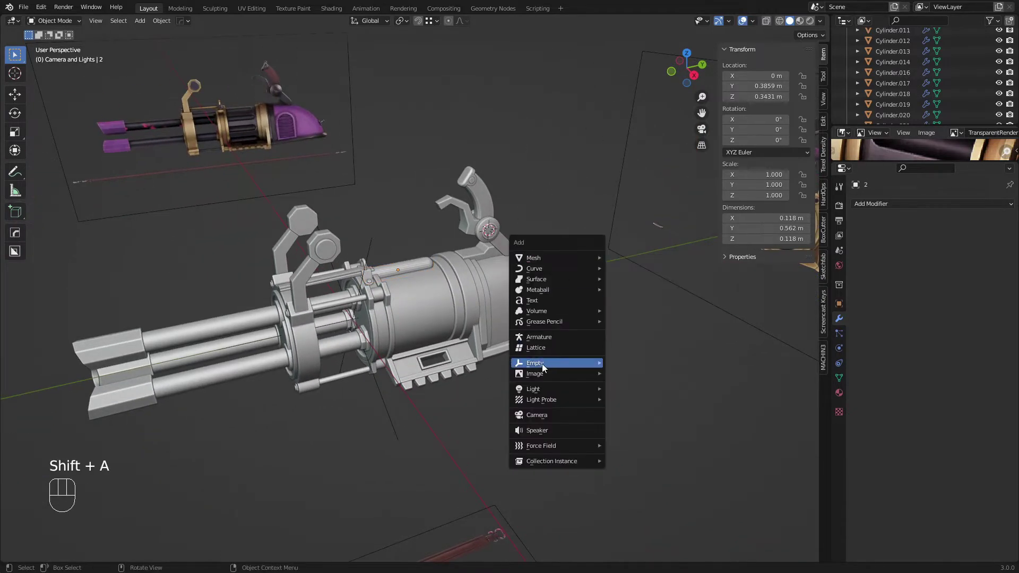
pyautogui.press('g')
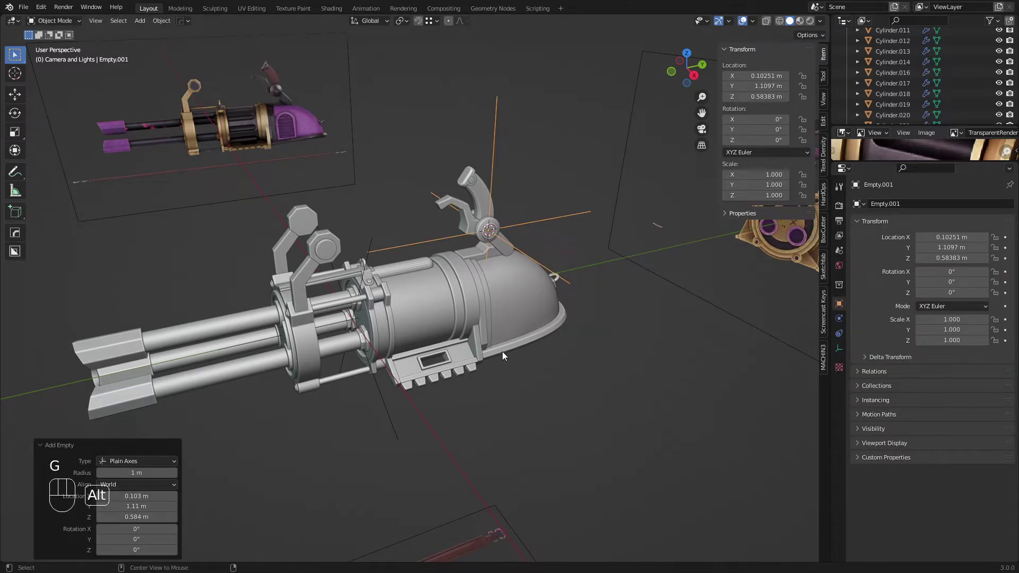
pyautogui.press('x')
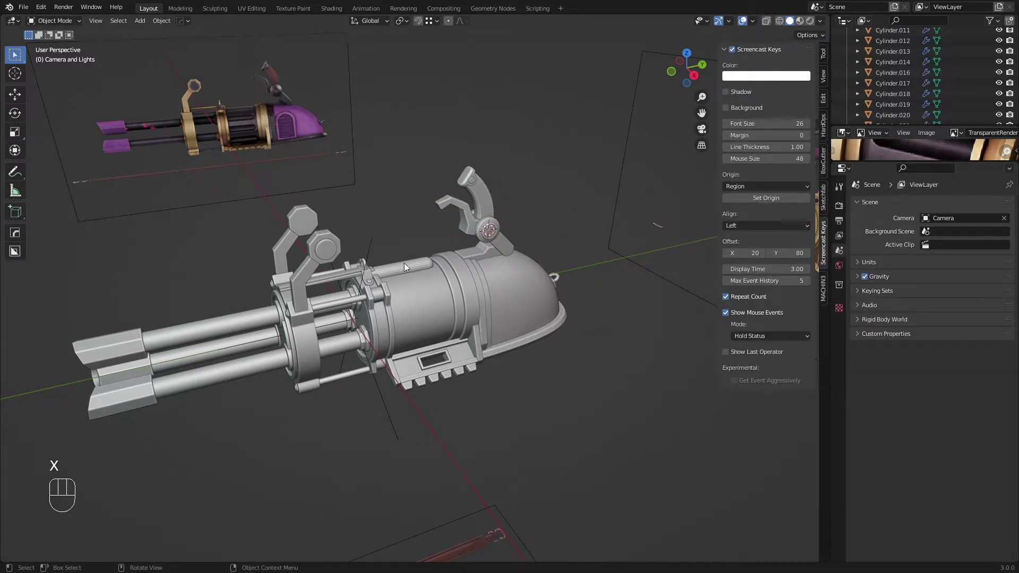
pyautogui.click(435, 219)
pyautogui.press('shift+s')
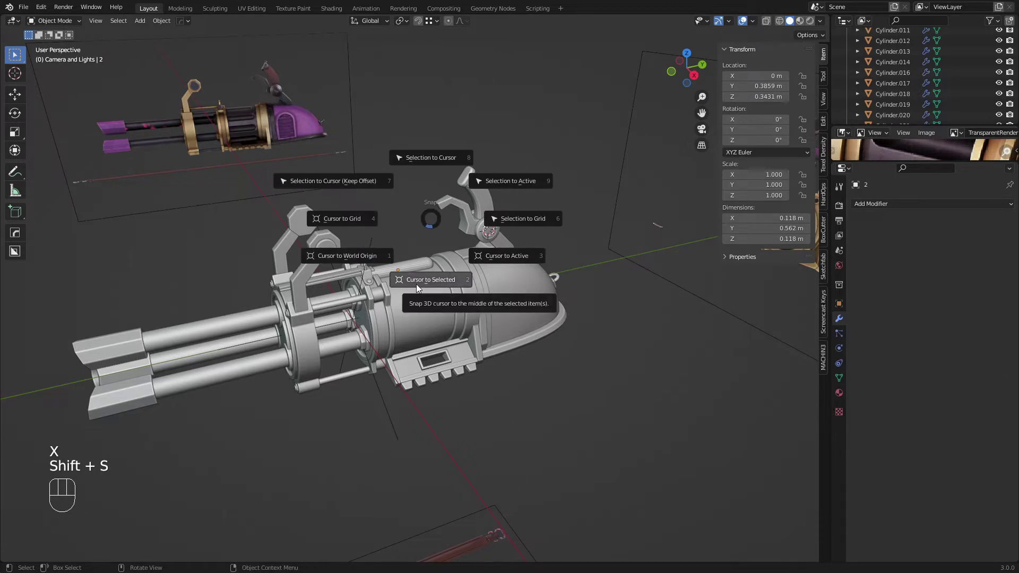
pyautogui.click(416, 268)
# Select all the grip's geometry and move it in front view toward the drum's upper right.
pyautogui.press('Tab')
pyautogui.press('a')
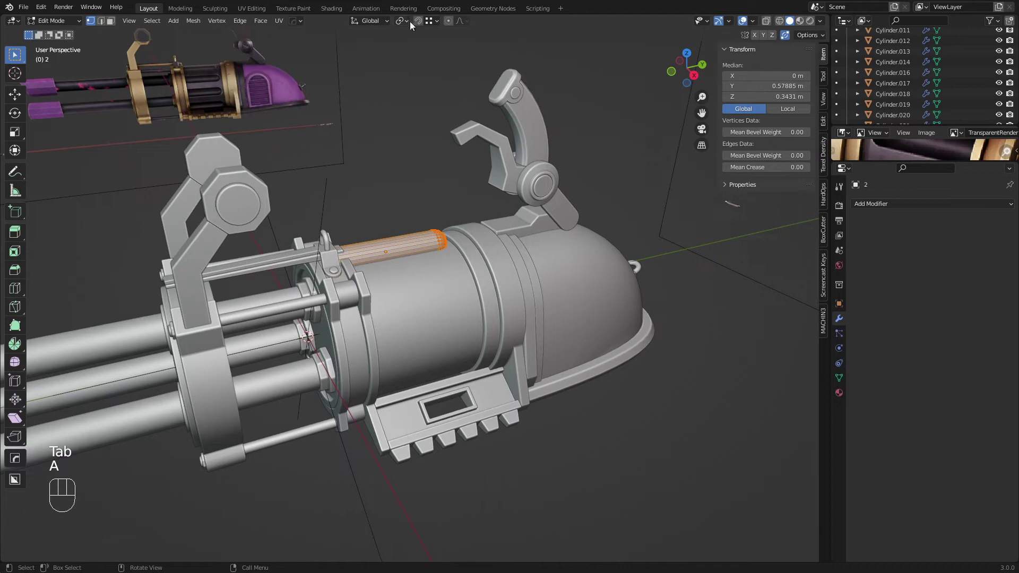
pyautogui.moveTo(405, 20); pyautogui.dragTo(411, 44)
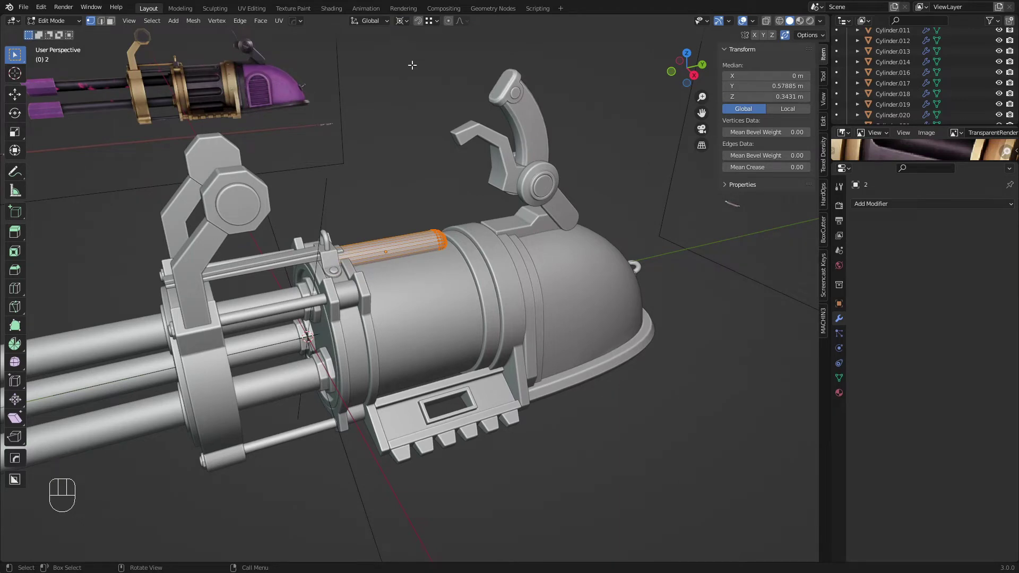
pyautogui.press('KP_1')
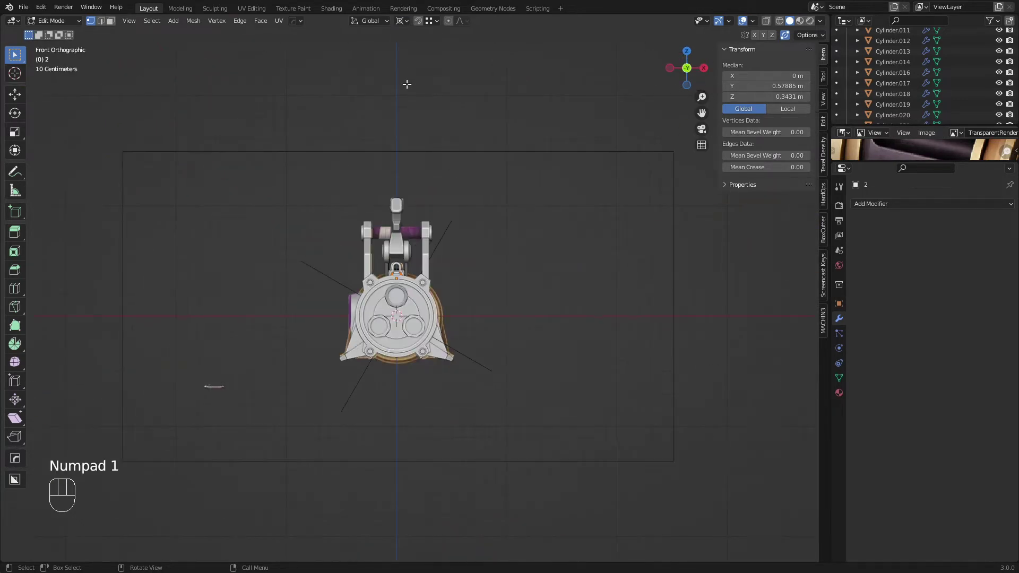
pyautogui.press('z')
pyautogui.press('shift+d')
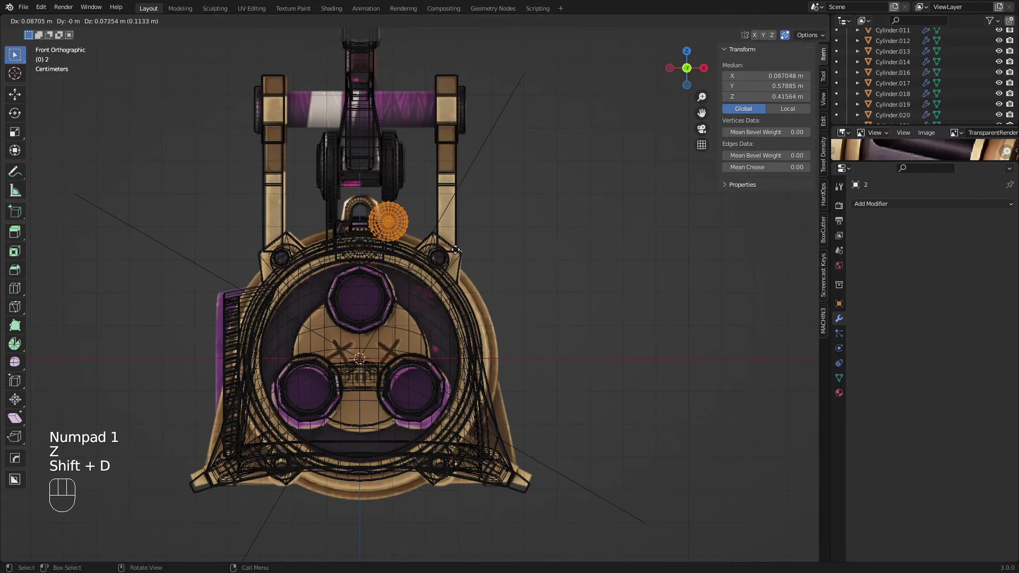
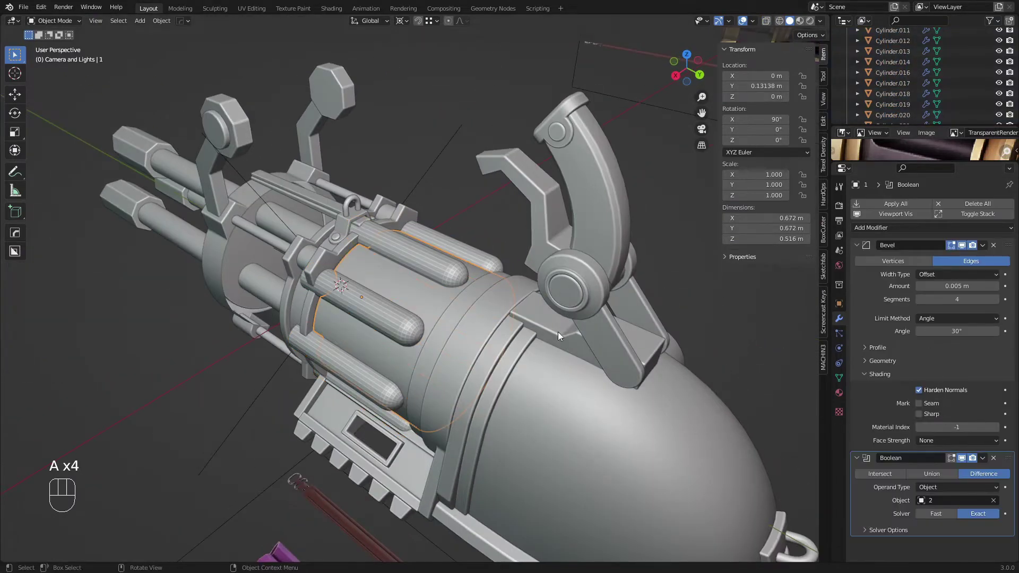
# Return to Object Mode, unhide everything and select the rod cutter object.
pyautogui.press('h')
pyautogui.moveTo(425, 304); pyautogui.dragTo(480, 288)
pyautogui.middleClick(413, 304)
pyautogui.click(428, 308)
pyautogui.rightClick(430, 309)
pyautogui.middleClick(419, 312)
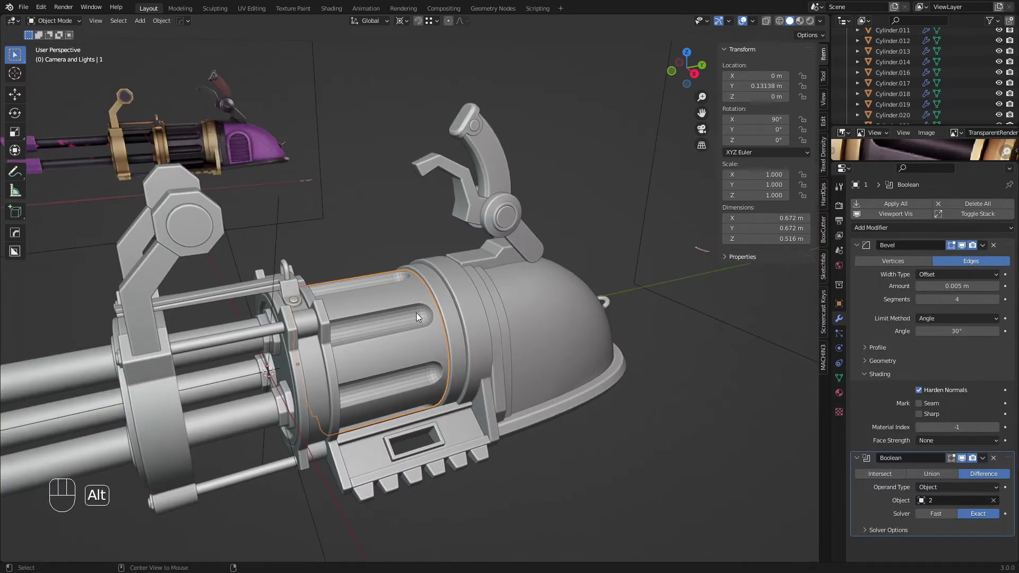
pyautogui.press('ctrl+z')
pyautogui.press('alt+h')
pyautogui.press('a')
pyautogui.press('a')
pyautogui.click(398, 315)
# Slide the rod cutters along the barrel and shade them smooth with Auto Smooth on.
pyautogui.press('g')
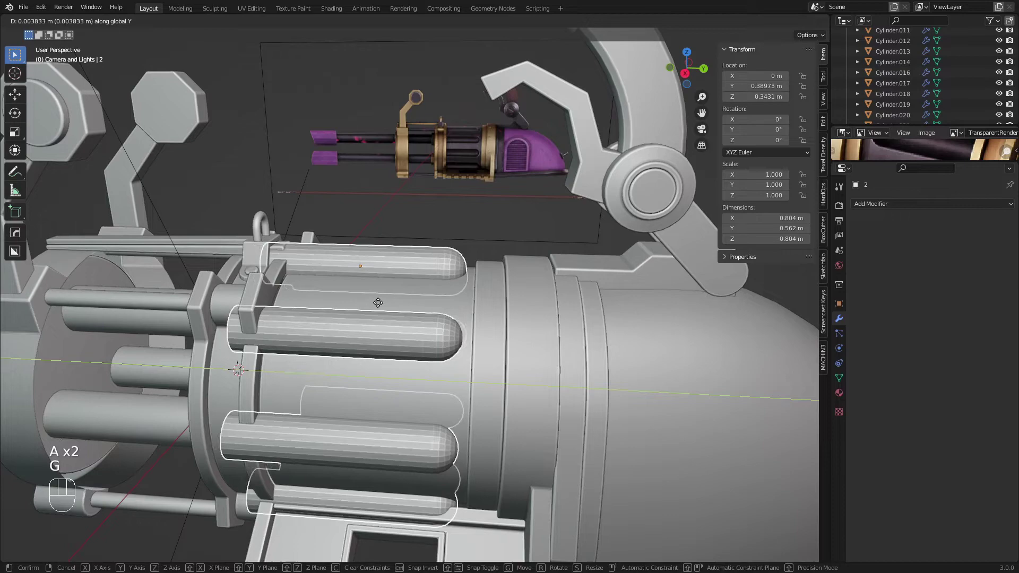
pyautogui.middleClick(402, 328)
pyautogui.press('g')
pyautogui.moveTo(413, 312); pyautogui.dragTo(435, 284)
pyautogui.moveTo(437, 272); pyautogui.dragTo(428, 267)
pyautogui.rightClick(454, 298)
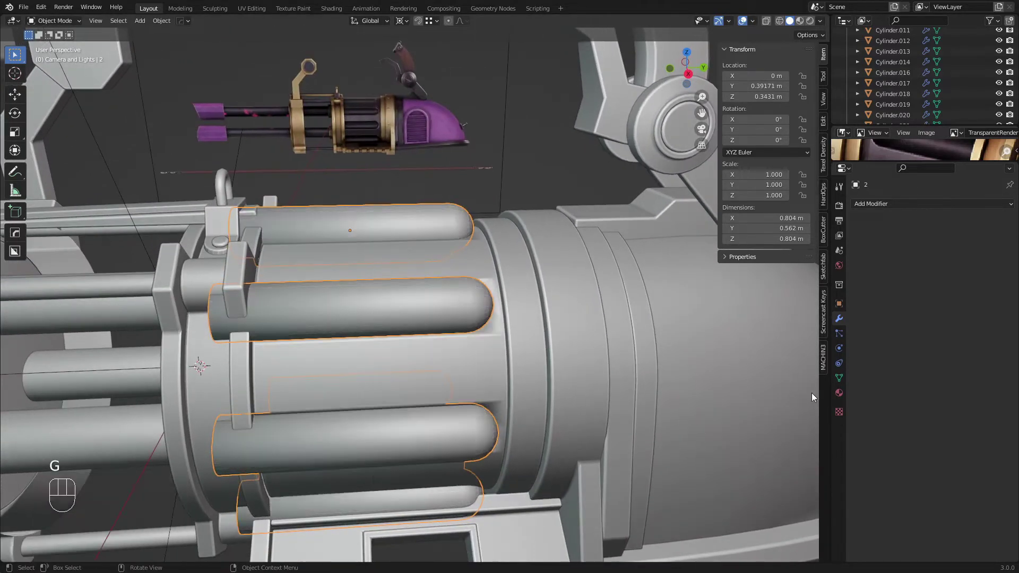
pyautogui.click(915, 428)
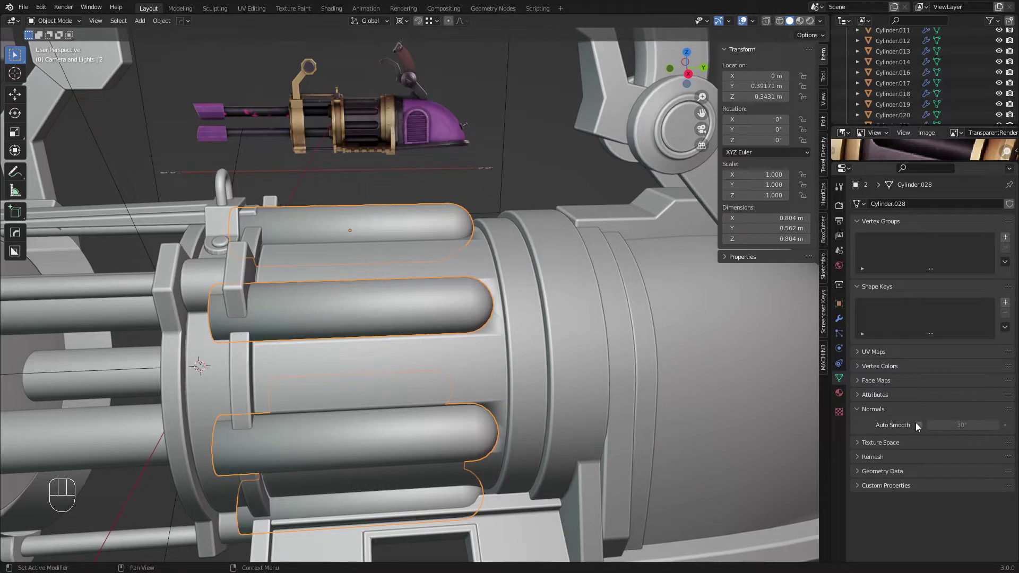
pyautogui.click(921, 431)
# Add a Subdivision Surface modifier to the housing, move it above the Boolean and enter Edit Mode.
pyautogui.press('h')
pyautogui.moveTo(383, 332); pyautogui.dragTo(420, 337)
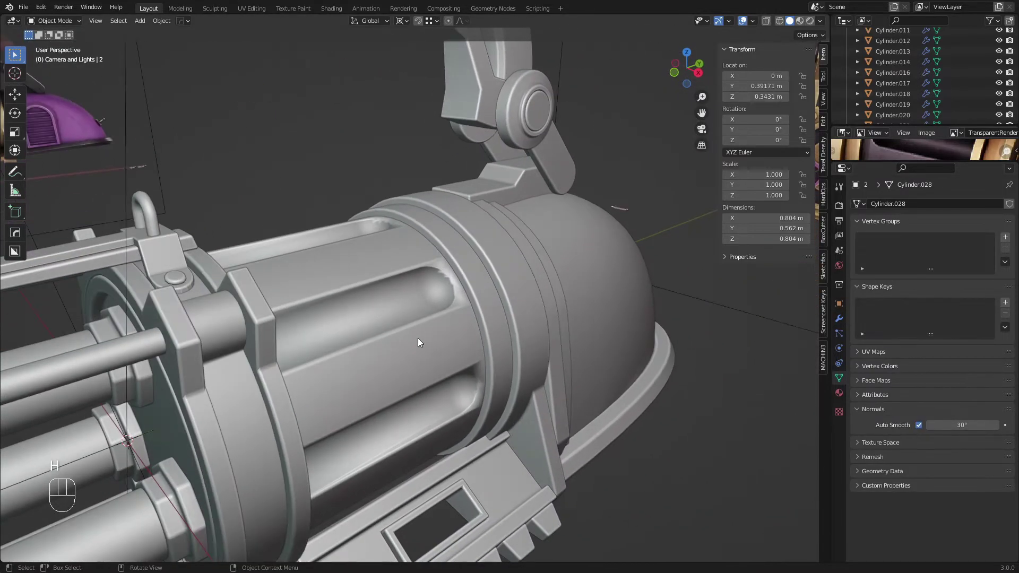
pyautogui.moveTo(468, 344); pyautogui.dragTo(404, 342)
pyautogui.press('a')
pyautogui.middleClick(409, 305)
pyautogui.press('a')
pyautogui.press('alt+h')
pyautogui.moveTo(428, 262); pyautogui.dragTo(843, 323)
pyautogui.moveTo(966, 459); pyautogui.dragTo(816, 412)
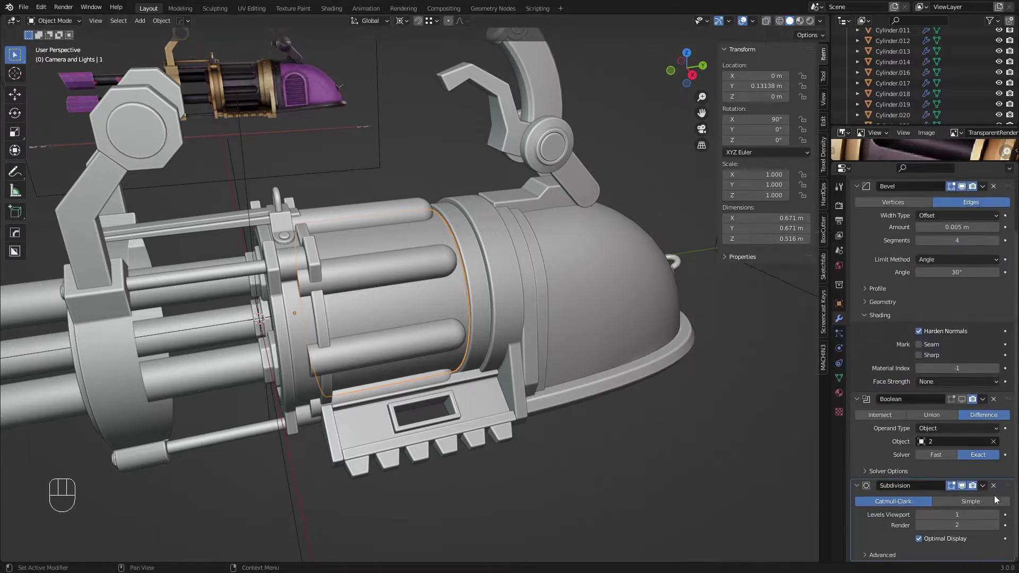
pyautogui.moveTo(1012, 488); pyautogui.dragTo(1007, 394)
pyautogui.middleClick(422, 278)
pyautogui.press('Tab')
# Return to Object Mode and apply the barrel housing's scale with Ctrl+A > Scale.
pyautogui.press('ctrl+r')
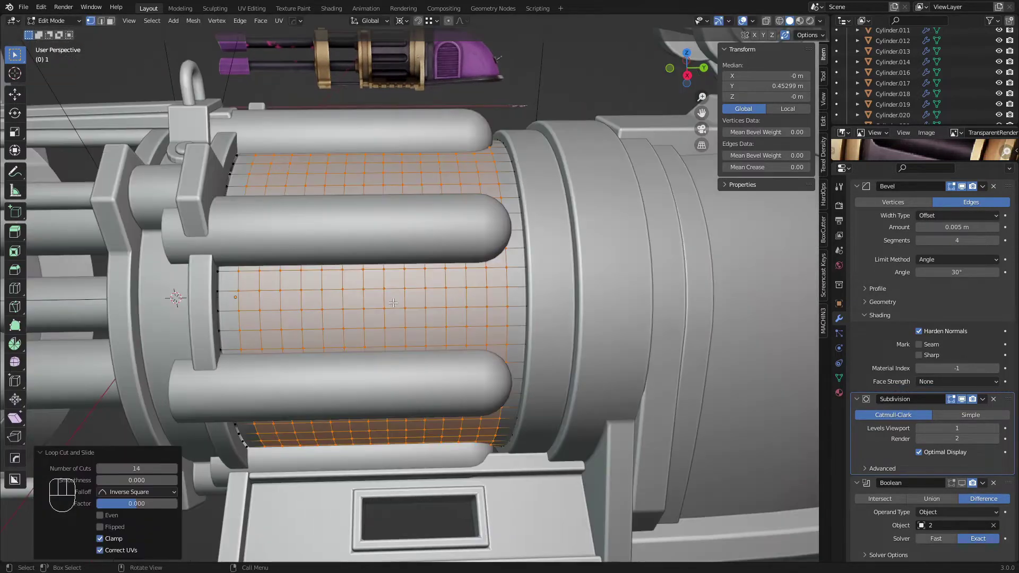
pyautogui.middleClick(383, 293)
pyautogui.press('Tab')
pyautogui.middleClick(403, 295)
pyautogui.press('a')
pyautogui.press('a')
pyautogui.moveTo(382, 282); pyautogui.dragTo(371, 279)
pyautogui.moveTo(375, 284); pyautogui.dragTo(633, 361)
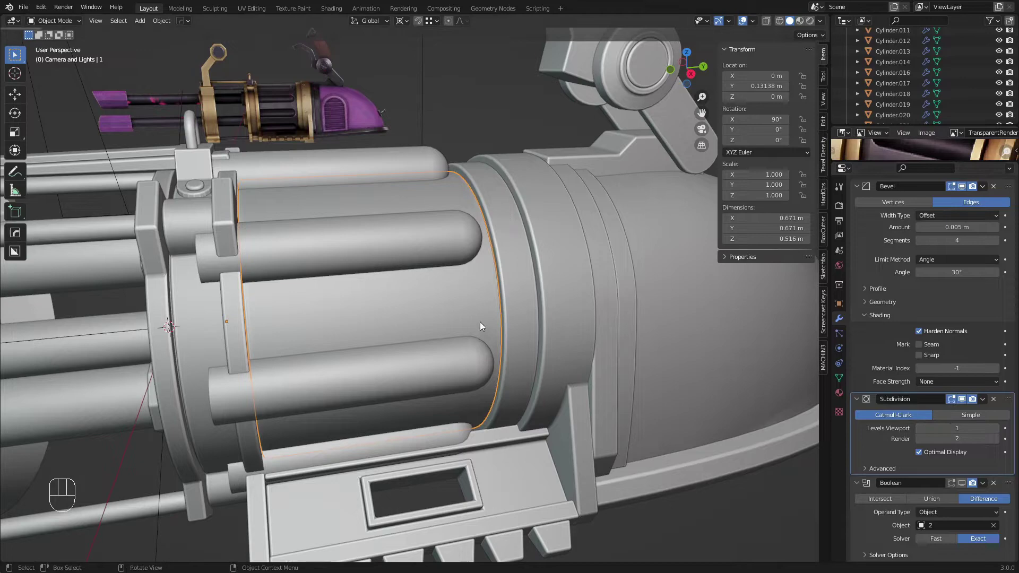
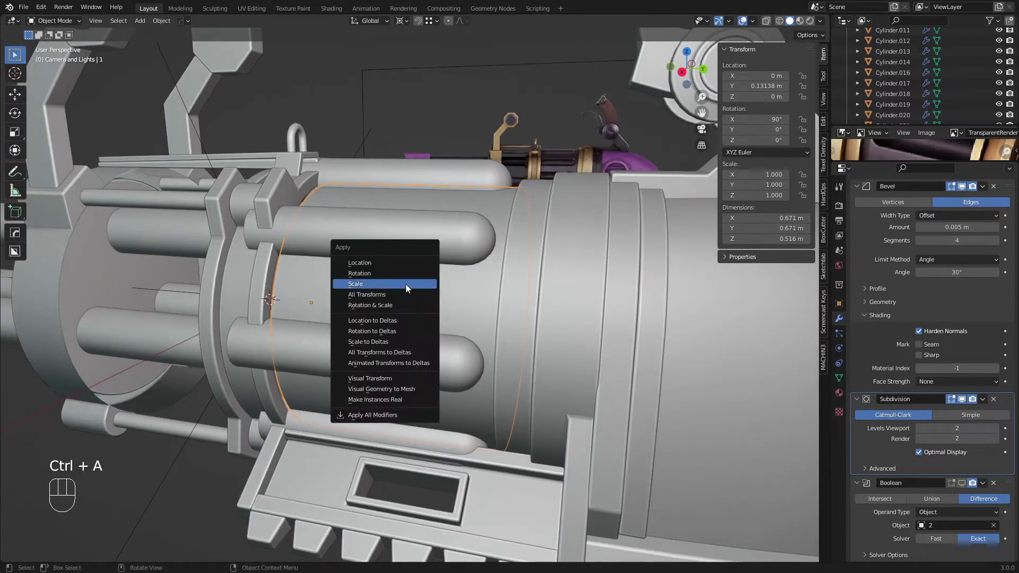
pyautogui.moveTo(426, 291); pyautogui.dragTo(413, 293)
pyautogui.press('a')
pyautogui.press('a')
# Preview the housing's Subdivision modifier at viewport level 2.
pyautogui.moveTo(418, 288); pyautogui.dragTo(496, 290)
pyautogui.press('/')
pyautogui.moveTo(447, 286); pyautogui.dragTo(522, 282)
pyautogui.press('/')
pyautogui.press('s')
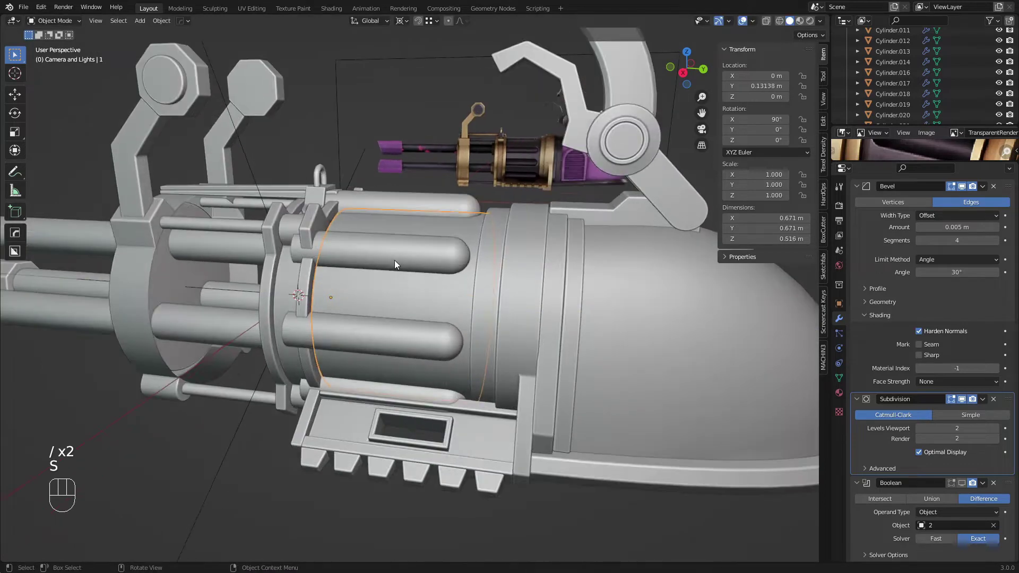
pyautogui.middleClick(461, 259)
pyautogui.press('Tab')
# Slide supporting edge loops along the rod cutters and scale their rear sections in Right Ortho.
pyautogui.press('ctrl+r')
pyautogui.press('ctrl+r')
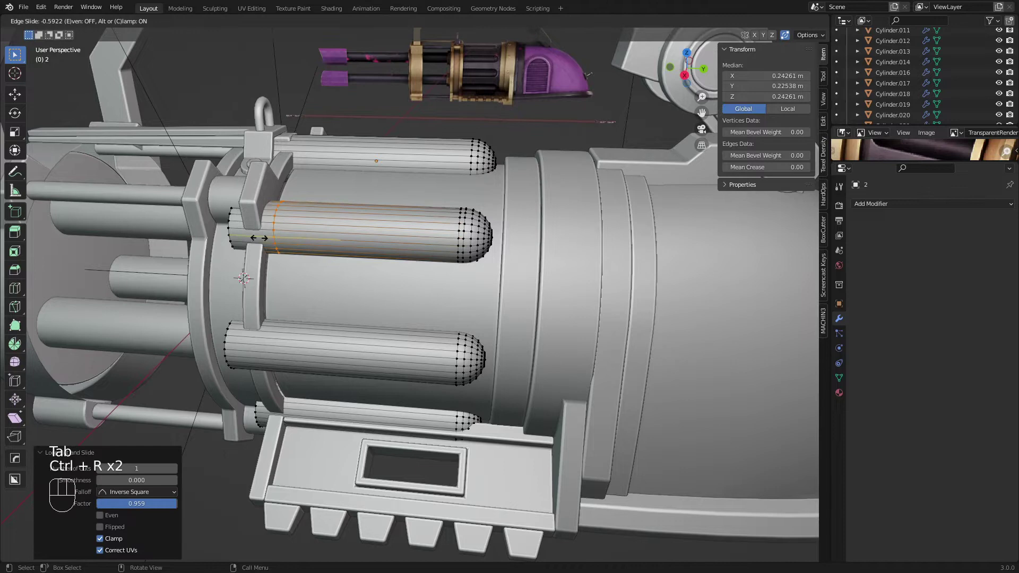
pyautogui.press('ctrl+z')
pyautogui.press('ctrl+z')
pyautogui.press('KP_3')
pyautogui.press('z')
pyautogui.press('a')
pyautogui.press('a')
pyautogui.press('k')
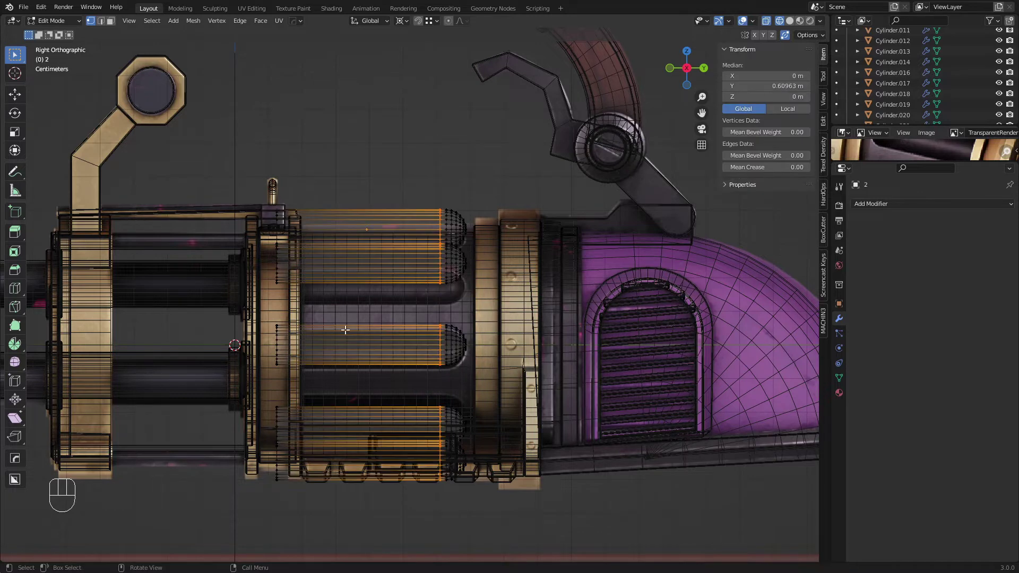
pyautogui.press('k')
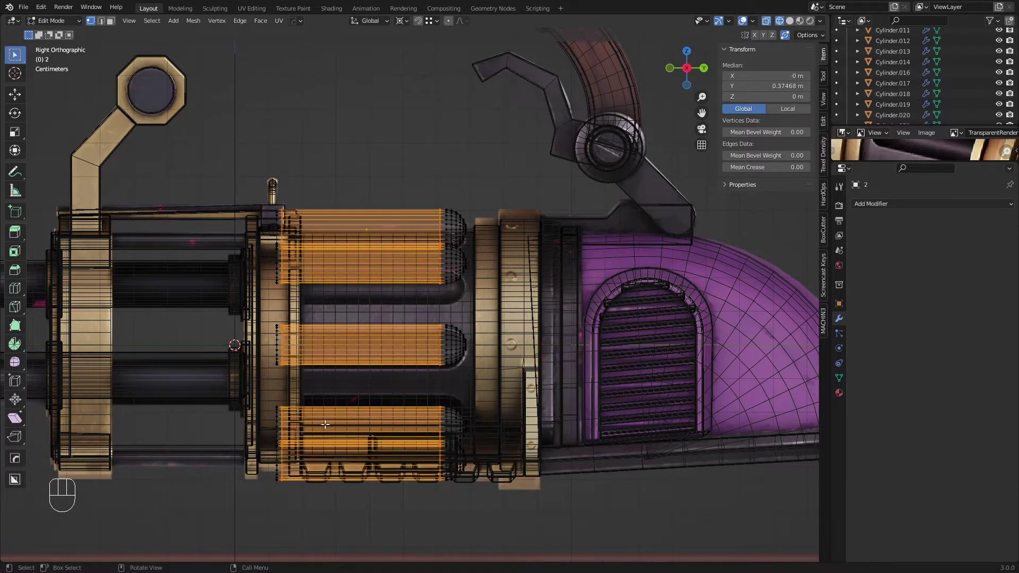
pyautogui.press('z')
pyautogui.moveTo(399, 244); pyautogui.dragTo(358, 298)
pyautogui.press('Tab')
# Add a level-2 Subdivision modifier to the rod cutters and reselect the barrel housing.
pyautogui.middleClick(407, 273)
pyautogui.middleClick(414, 310)
pyautogui.middleClick(428, 305)
pyautogui.press('ctrl+1')
pyautogui.press('ctrl+2')
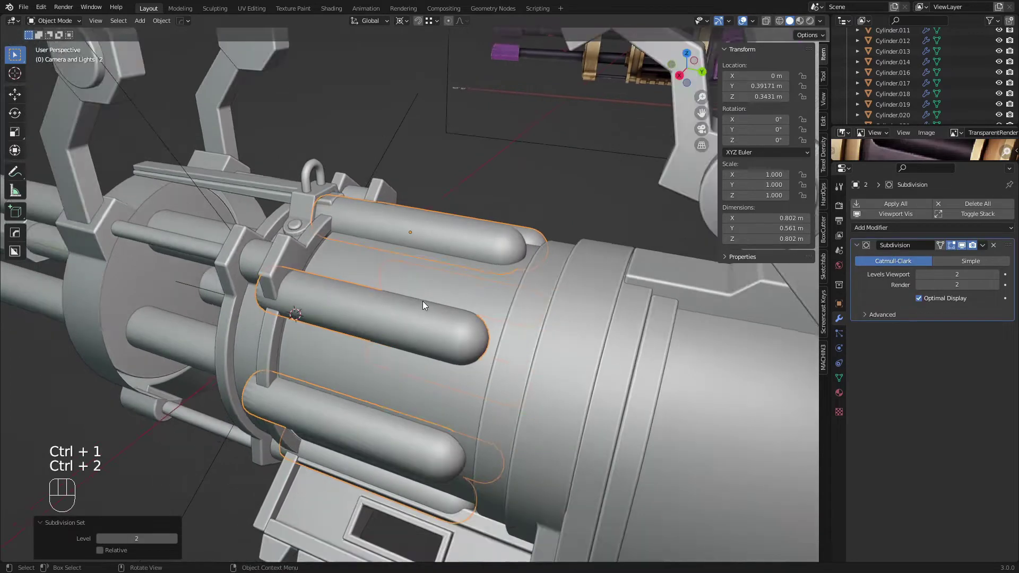
pyautogui.press('a')
pyautogui.press('a')
pyautogui.moveTo(429, 278); pyautogui.dragTo(447, 272)
pyautogui.click(447, 272)
pyautogui.press('a')
pyautogui.press('a')
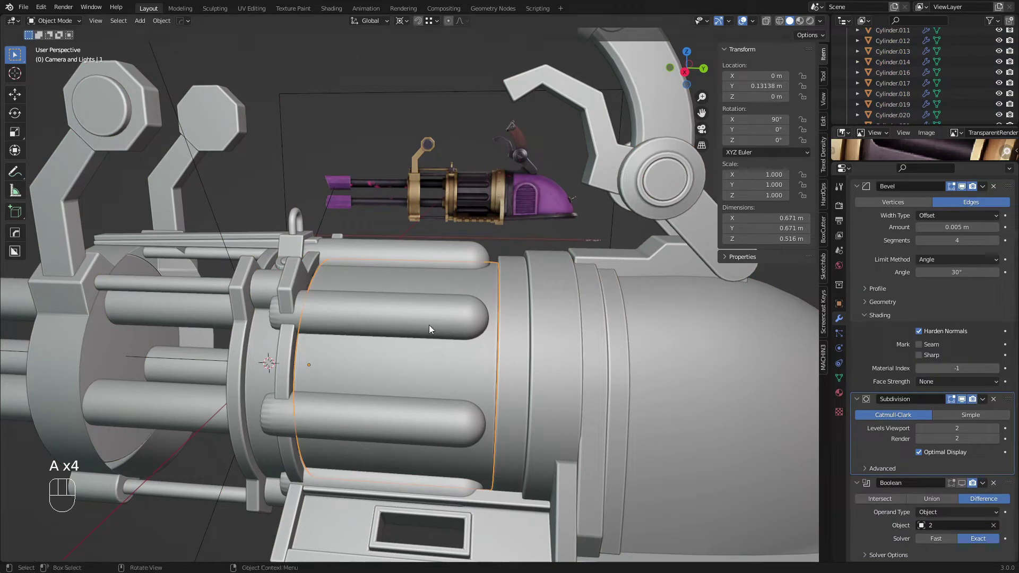
# Box-select the rod end faces at the back of the barrel and inset them with I.
pyautogui.moveTo(26, 8); pyautogui.dragTo(64, 93)
pyautogui.middleClick(442, 333)
pyautogui.moveTo(438, 333); pyautogui.dragTo(410, 274)
pyautogui.press('Tab')
pyautogui.moveTo(410, 274); pyautogui.dragTo(420, 273)
pyautogui.press('Tab')
pyautogui.press('3')
pyautogui.press('KP_3')
pyautogui.press('z')
pyautogui.press('b')
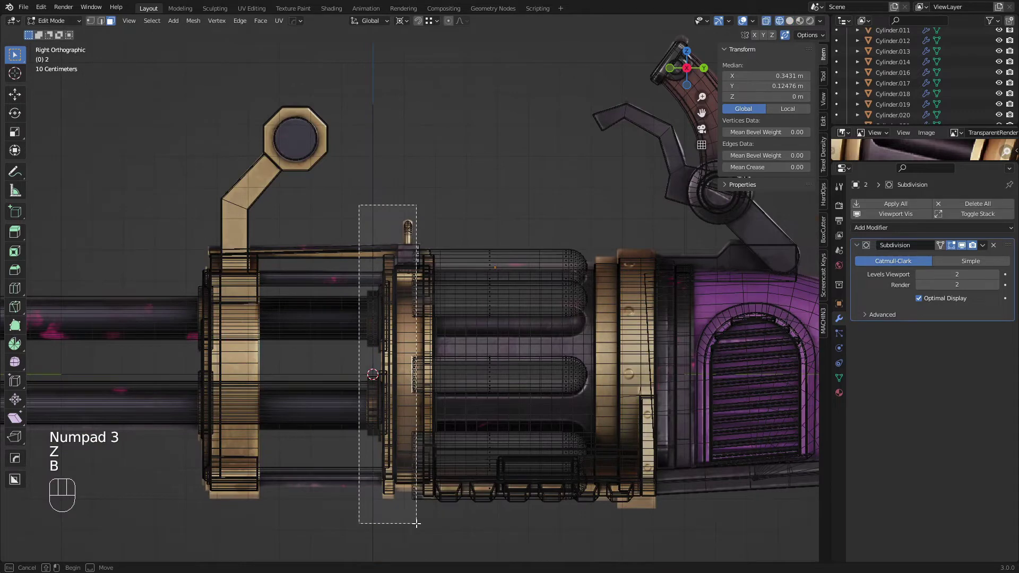
pyautogui.press('z')
pyautogui.moveTo(543, 404); pyautogui.dragTo(548, 299)
pyautogui.middleClick(596, 317)
pyautogui.press('i')
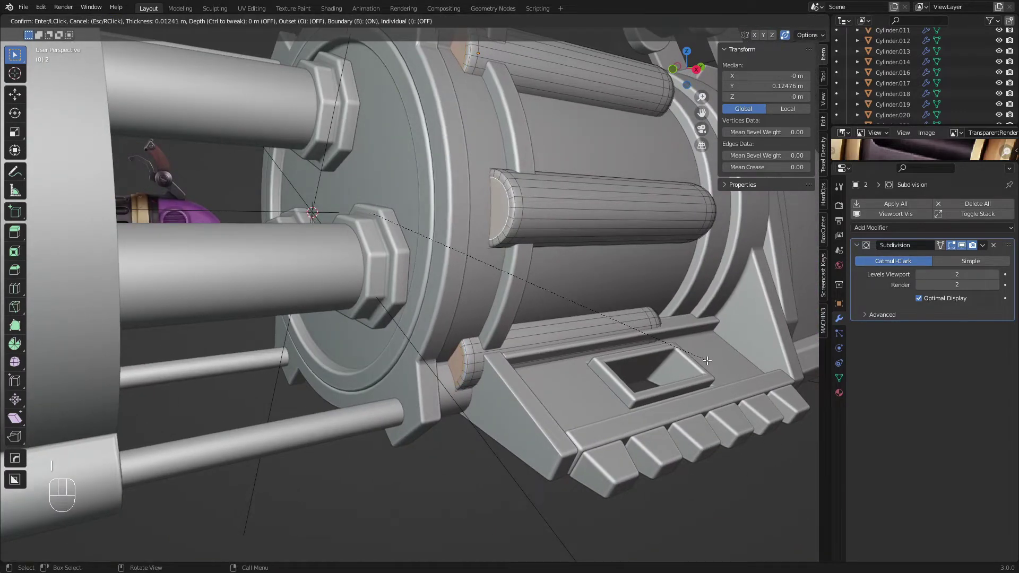
pyautogui.press('Tab')
# Back in Object Mode, orbit the drum to inspect the rounded grooves cut along its surface.
pyautogui.press('a')
pyautogui.press('a')
pyautogui.middleClick(470, 227)
pyautogui.middleClick(473, 241)
pyautogui.moveTo(441, 375); pyautogui.dragTo(422, 375)
pyautogui.moveTo(437, 334); pyautogui.dragTo(463, 369)
pyautogui.moveTo(463, 351); pyautogui.dragTo(453, 311)
pyautogui.moveTo(447, 297); pyautogui.dragTo(466, 314)
pyautogui.middleClick(466, 314)
pyautogui.moveTo(487, 356); pyautogui.dragTo(537, 378)
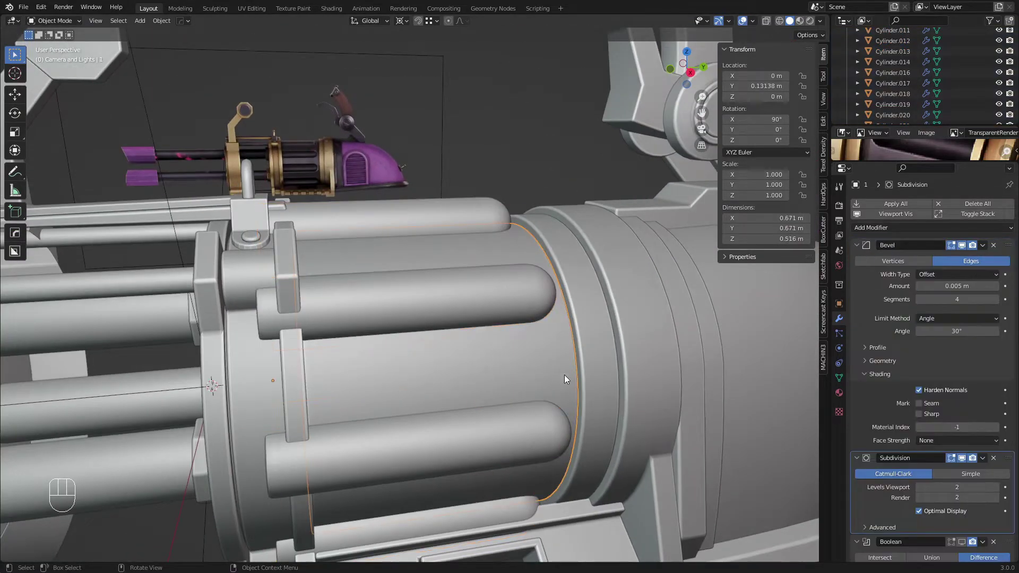
# Save the blend file and select the barrel housing and rod cutters.
pyautogui.press('ctrl+s')
pyautogui.click(461, 388)
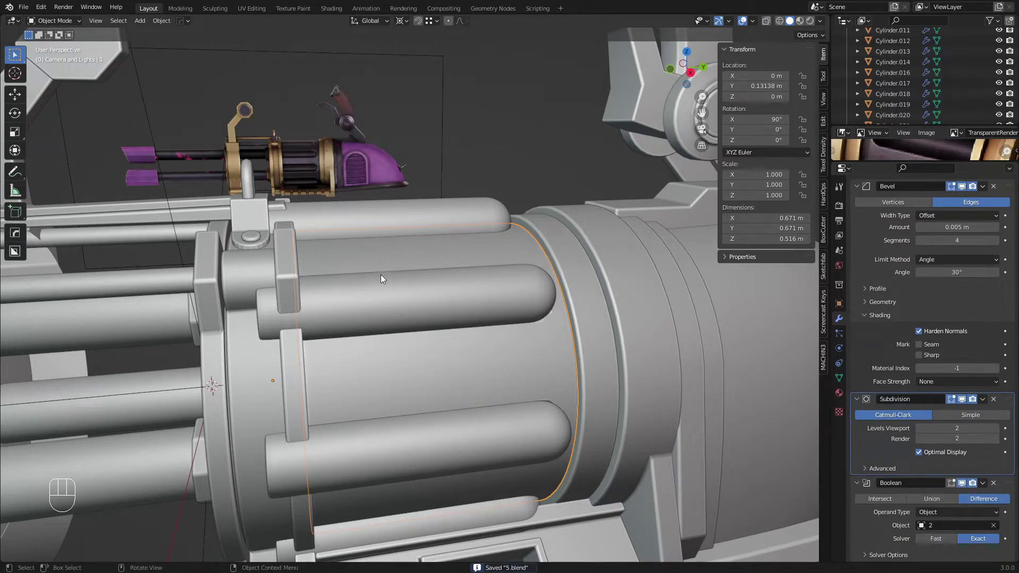
pyautogui.click(397, 292)
pyautogui.press('h')
pyautogui.moveTo(409, 291); pyautogui.dragTo(371, 298)
pyautogui.moveTo(406, 320); pyautogui.dragTo(440, 317)
pyautogui.press('ctrl+z')
pyautogui.press('a')
pyautogui.press('a')
pyautogui.moveTo(399, 291); pyautogui.dragTo(370, 288)
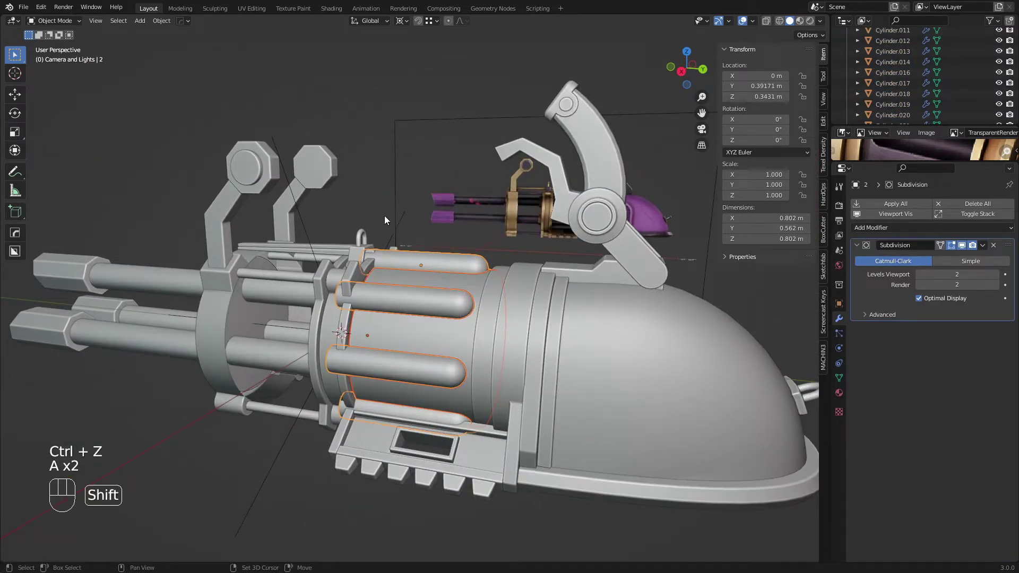
# Keep copies of objects 1 and 2 in a new collection named 'revolvingbarrel' for the low poly.
pyautogui.press('shift+d')
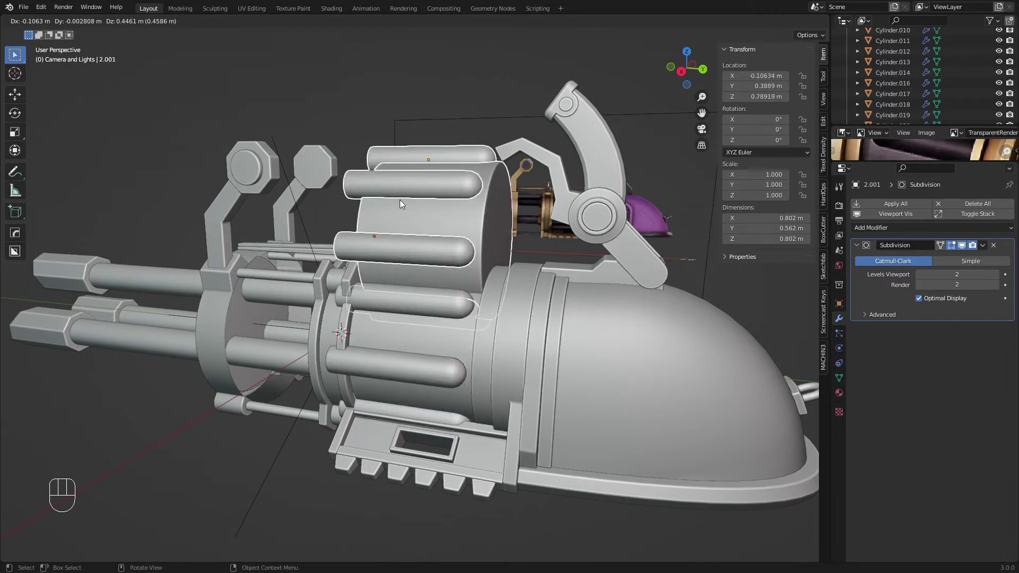
pyautogui.press('m')
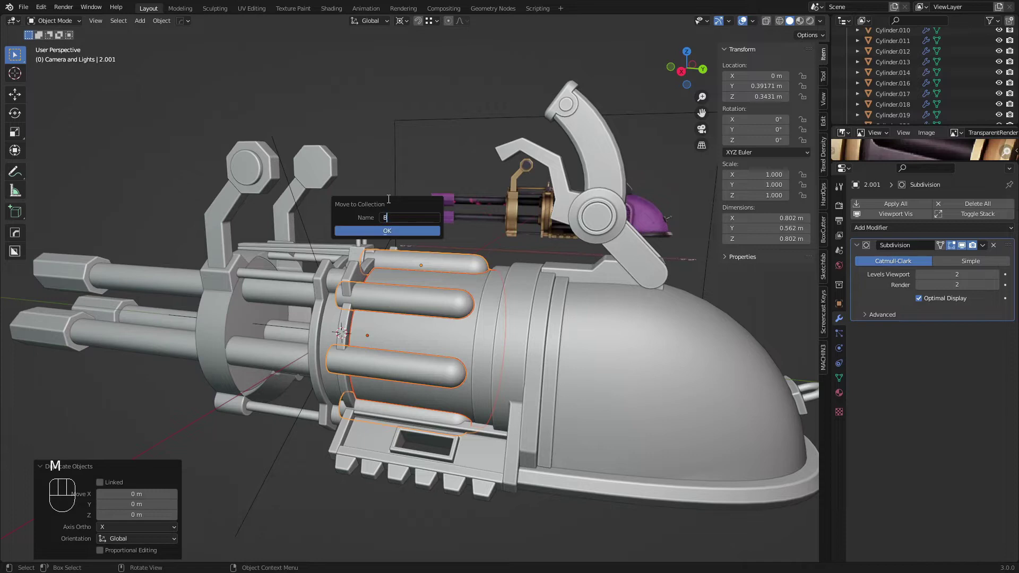
pyautogui.press('BackSpace')
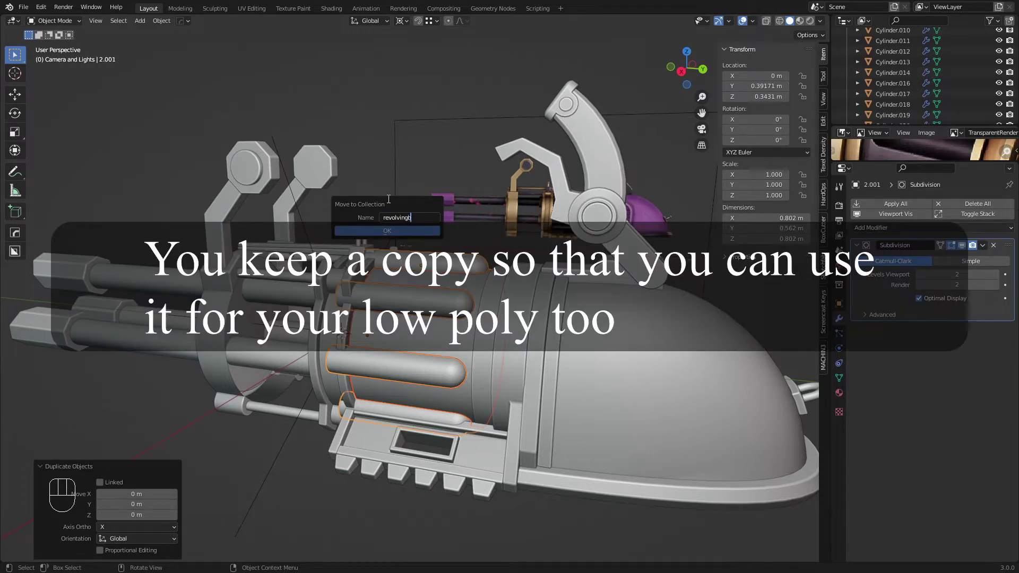
pyautogui.press('r')
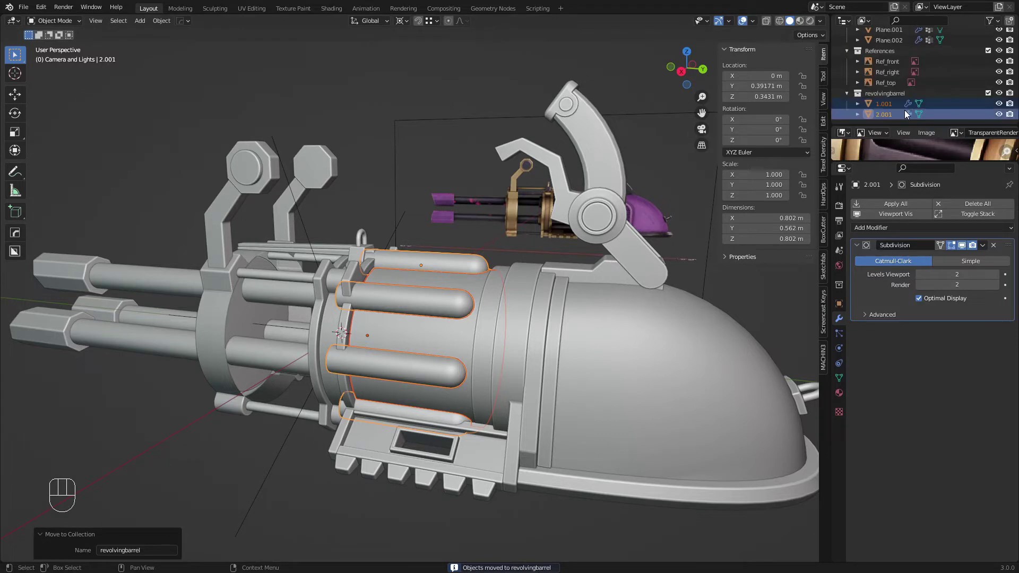
pyautogui.moveTo(371, 199); pyautogui.dragTo(383, 216)
pyautogui.middleClick(436, 227)
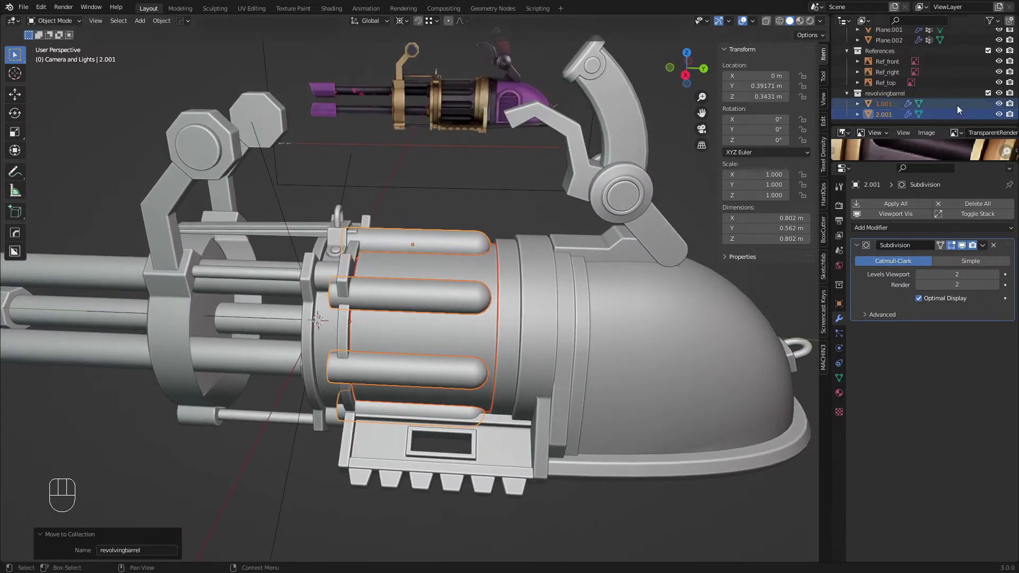
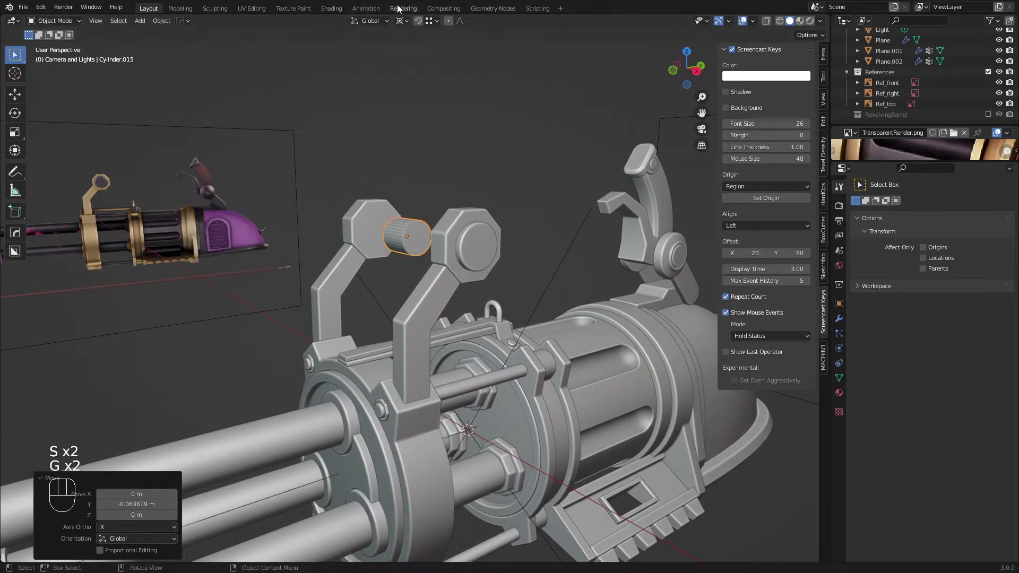
# Scale and move the grip cylinder in Right Ortho so it spans both bracket arms.
pyautogui.moveTo(403, 18); pyautogui.dragTo(430, 86)
pyautogui.press('s')
pyautogui.press('KP_3')
pyautogui.press('z')
pyautogui.moveTo(349, 297); pyautogui.dragTo(389, 297)
pyautogui.press('g')
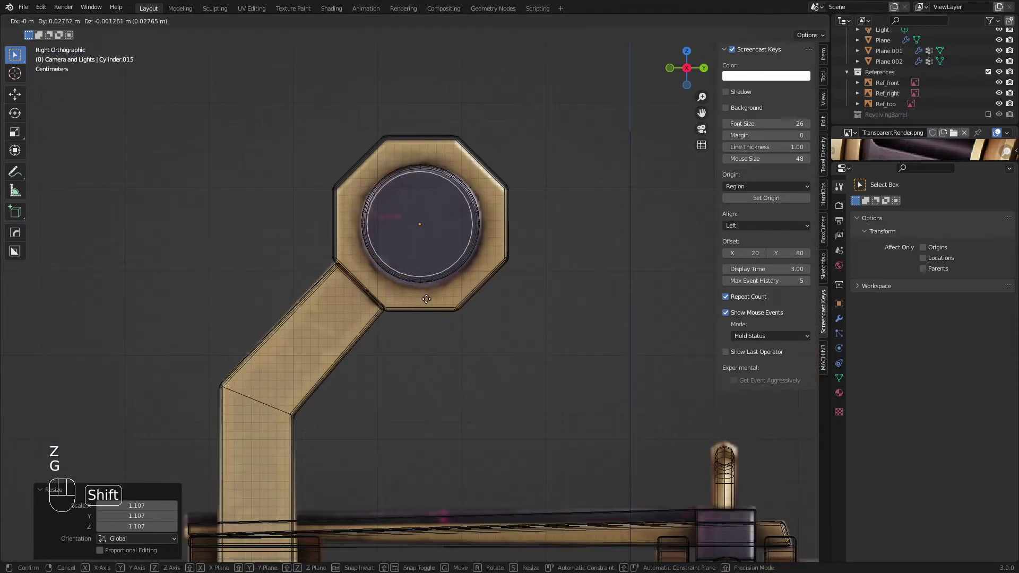
pyautogui.middleClick(475, 315)
pyautogui.press('z')
pyautogui.press('s')
pyautogui.press('a')
pyautogui.press('a')
# Inspect the cylinder from several angles and apply its transforms with Ctrl+A.
pyautogui.moveTo(559, 295); pyautogui.dragTo(544, 285)
pyautogui.press('a')
pyautogui.press('a')
pyautogui.middleClick(297, 277)
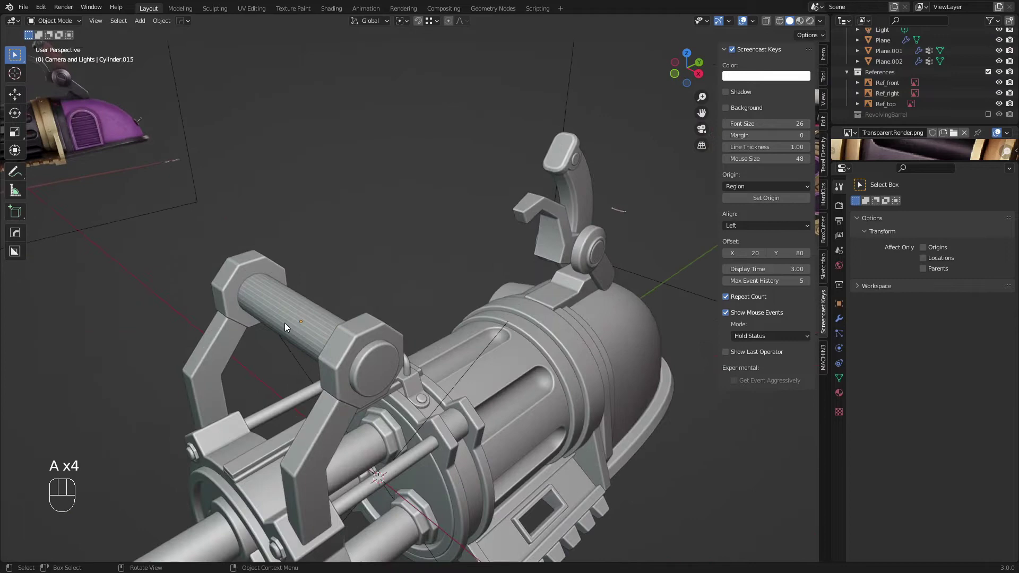
pyautogui.middleClick(569, 265)
pyautogui.moveTo(469, 246); pyautogui.dragTo(494, 244)
pyautogui.middleClick(400, 306)
pyautogui.moveTo(415, 257); pyautogui.dragTo(404, 229)
pyautogui.moveTo(411, 213); pyautogui.dragTo(424, 222)
pyautogui.press('ctrl+a')
# Shade the grip cylinder smooth and enable angle-based Auto Smooth in its normals settings.
pyautogui.rightClick(476, 270)
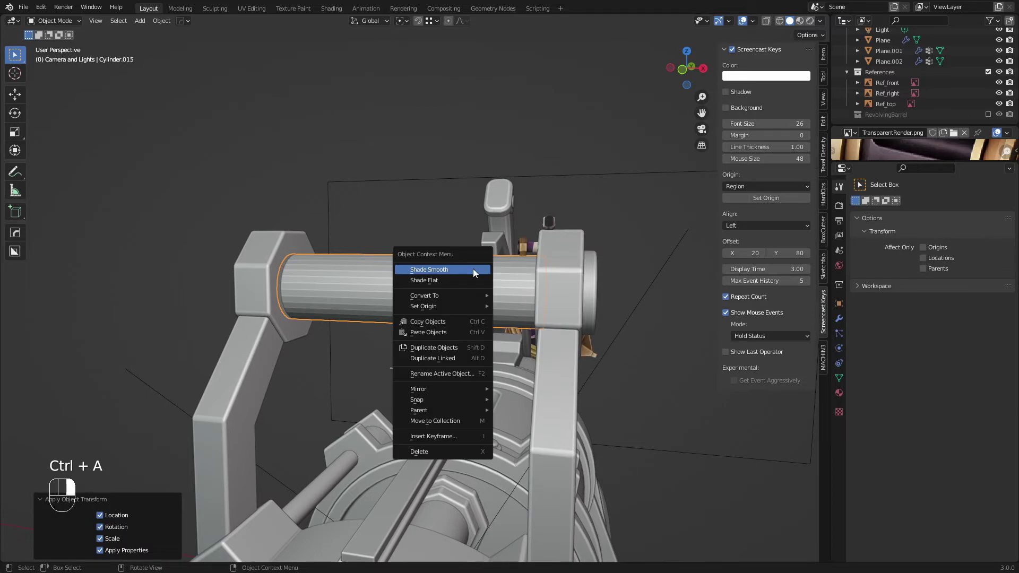
pyautogui.click(842, 382)
pyautogui.click(919, 428)
pyautogui.press('a')
pyautogui.press('a')
pyautogui.middleClick(430, 317)
pyautogui.click(408, 278)
# Duplicate the grip cylinder with Shift+D and hide the copy.
pyautogui.moveTo(396, 293); pyautogui.dragTo(374, 328)
pyautogui.press('shift+d')
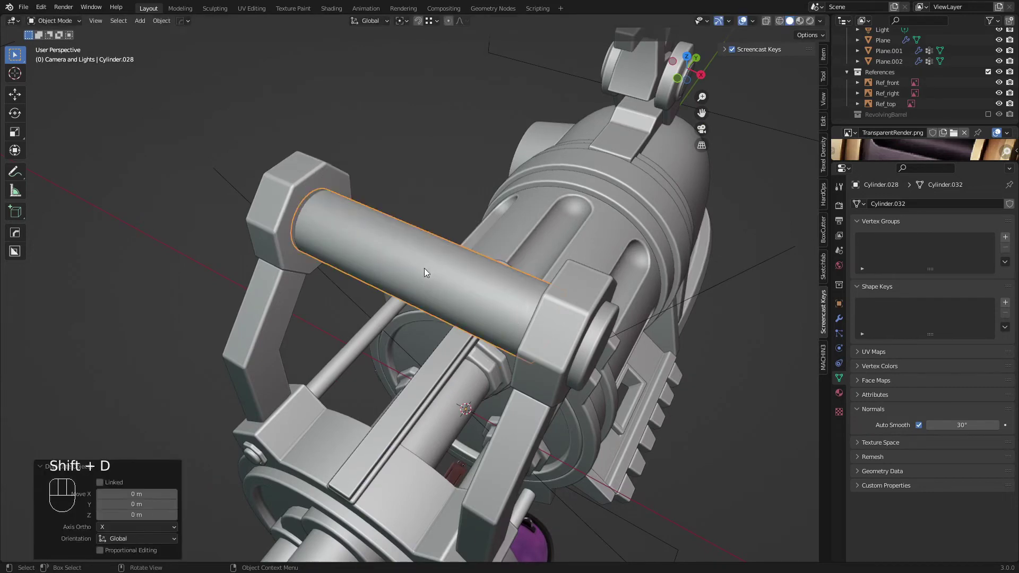
pyautogui.click(425, 278)
pyautogui.press('h')
pyautogui.middleClick(409, 232)
pyautogui.press('Tab')
pyautogui.moveTo(363, 248); pyautogui.dragTo(392, 256)
pyautogui.press('Tab')
# Slide an edge loop lengthwise along the grip cylinder in Edit Mode.
pyautogui.middleClick(365, 252)
pyautogui.middleClick(351, 258)
pyautogui.moveTo(359, 267); pyautogui.dragTo(377, 270)
pyautogui.press('a')
pyautogui.press('a')
pyautogui.moveTo(499, 142); pyautogui.dragTo(487, 227)
pyautogui.moveTo(395, 331); pyautogui.dragTo(429, 263)
pyautogui.middleClick(413, 256)
pyautogui.press('Tab')
# Cut nine evenly spaced ring loops around the grip cylinder with Ctrl+R.
pyautogui.press('ctrl+r')
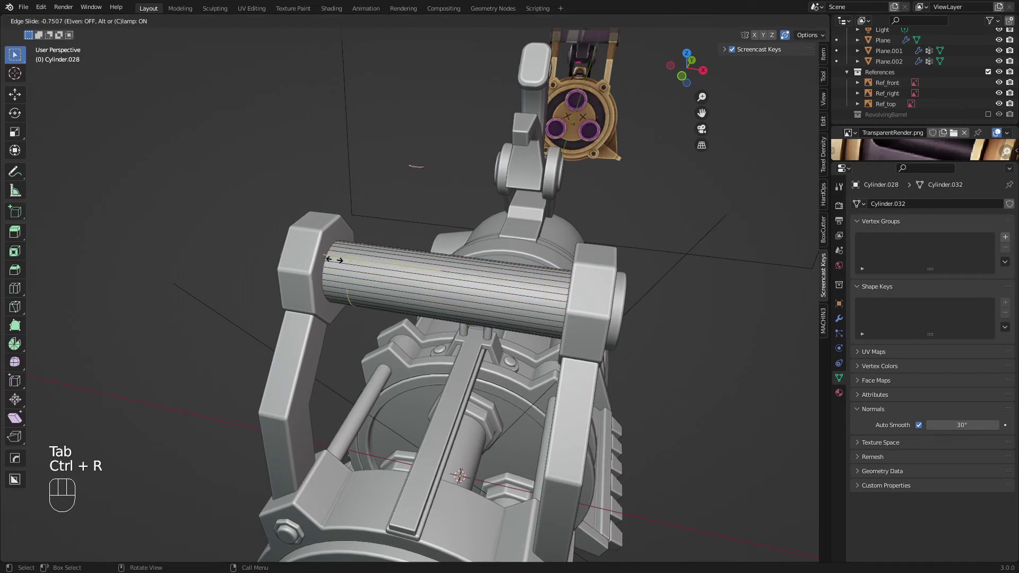
pyautogui.press('ctrl+r')
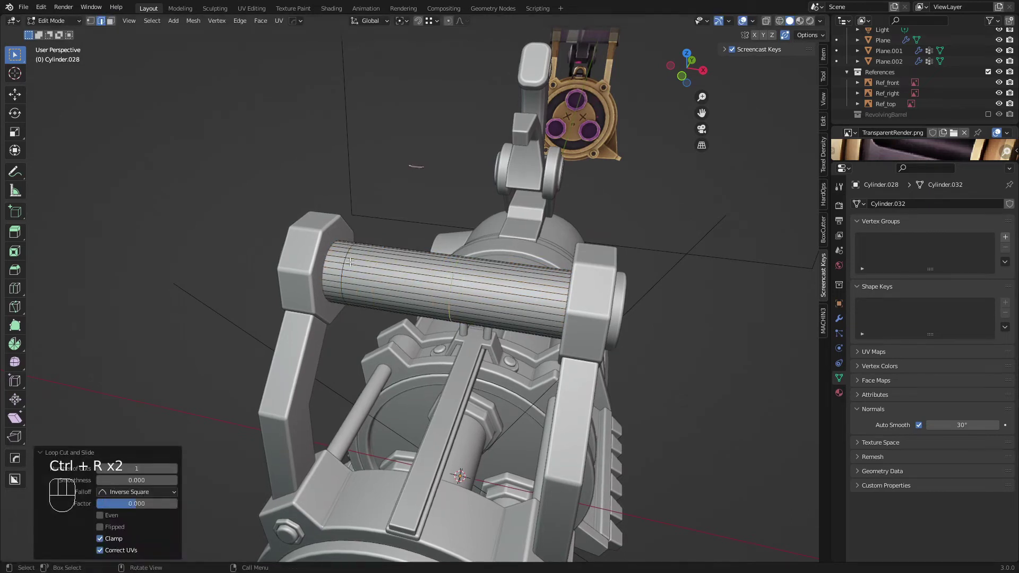
pyautogui.press('ctrl+z')
pyautogui.press('ctrl+z')
pyautogui.press('ctrl+r')
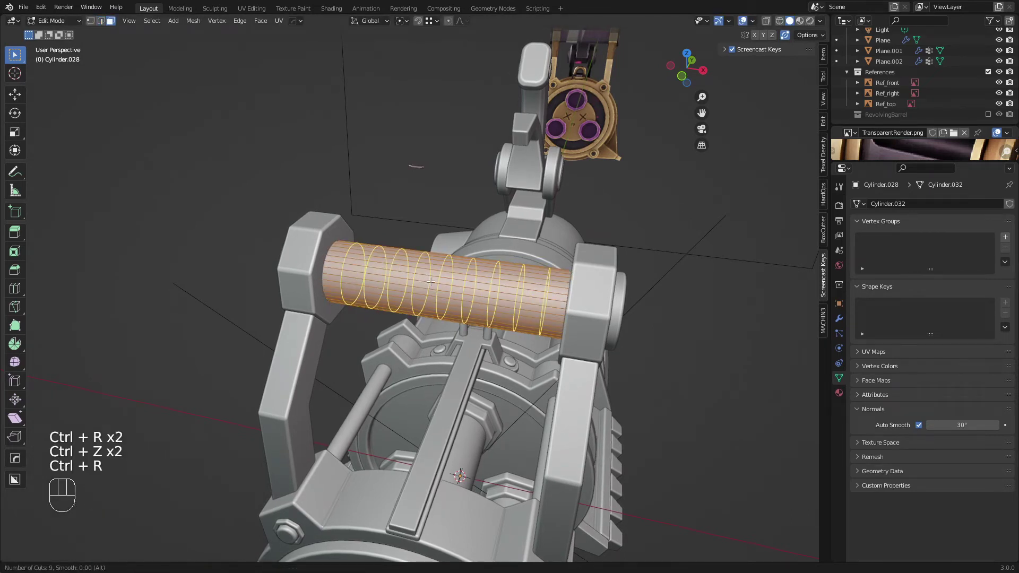
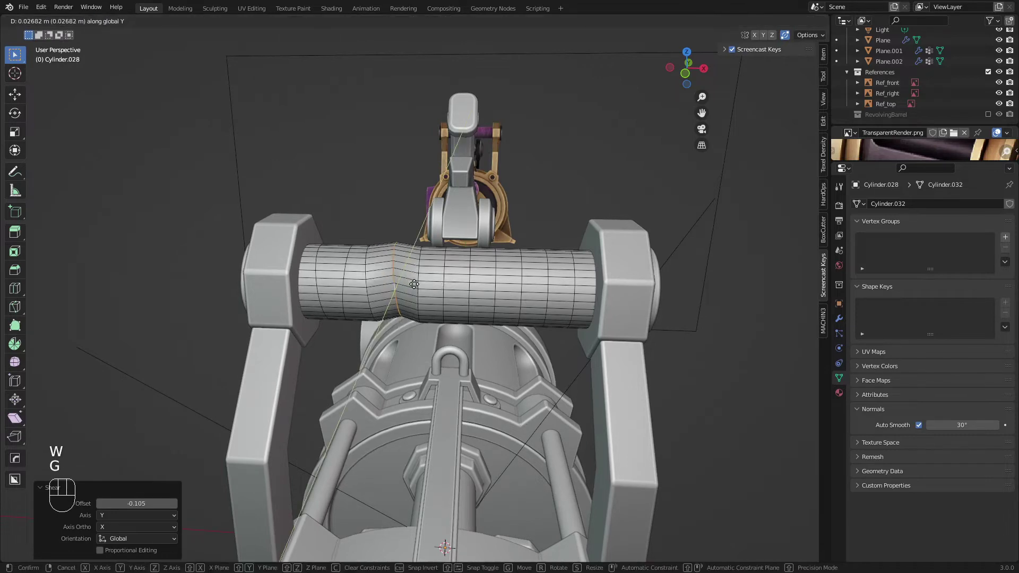
# Switch to circle selection to start picking the spiral band faces on the grip cylinder.
pyautogui.middleClick(419, 281)
pyautogui.press('2')
pyautogui.click(430, 277)
pyautogui.click(430, 283)
pyautogui.press('w')
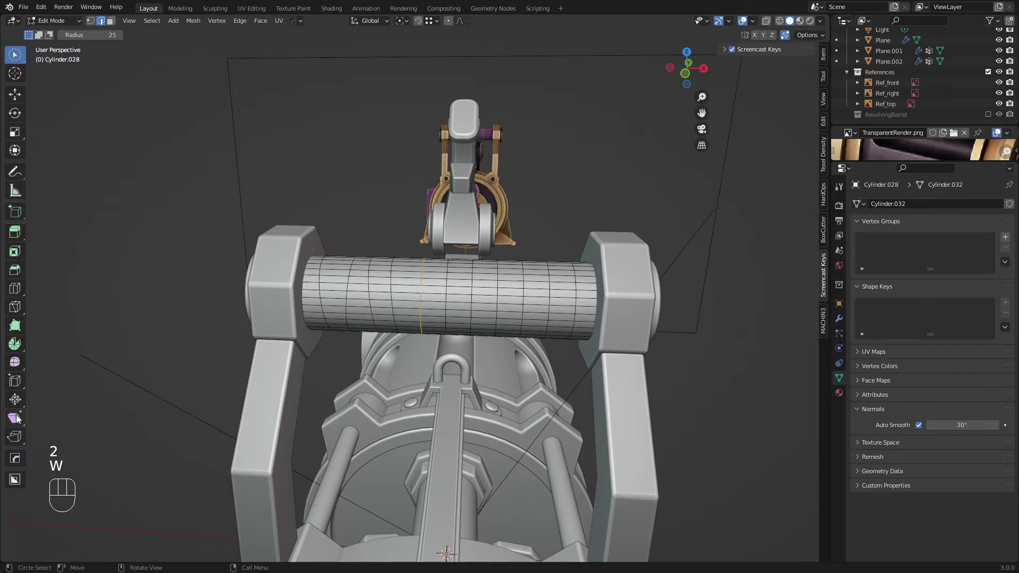
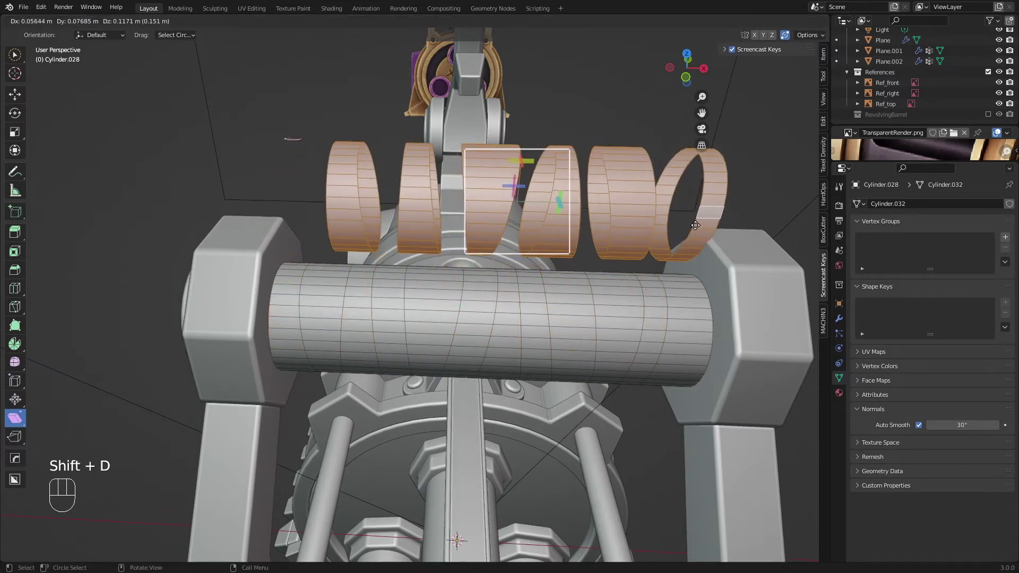
# Separate the spiral bands into their own object (P) and reposition them around the grip rod.
pyautogui.press('p')
pyautogui.press('Tab')
pyautogui.press('a')
pyautogui.press('a')
pyautogui.middleClick(424, 325)
pyautogui.press('g')
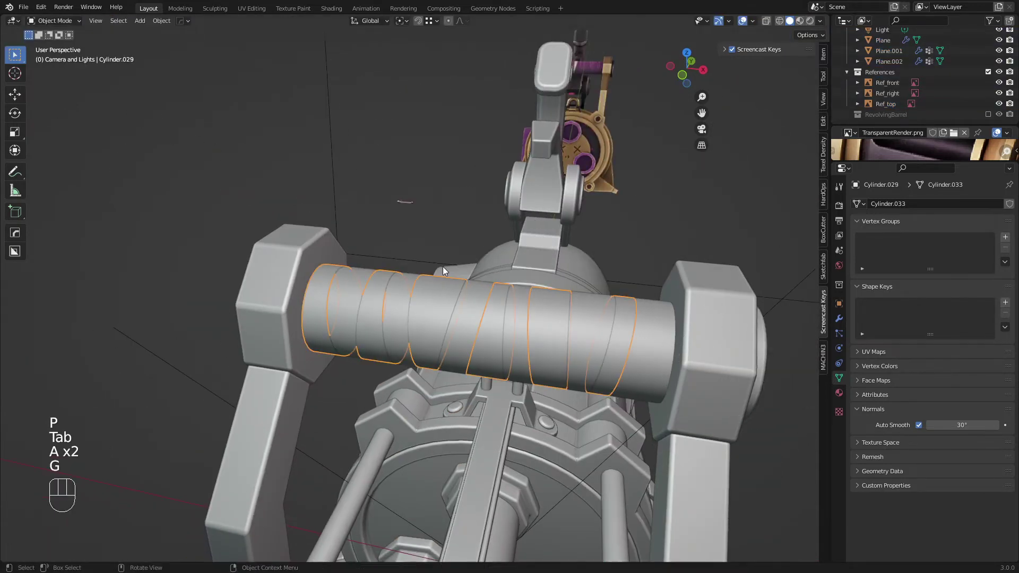
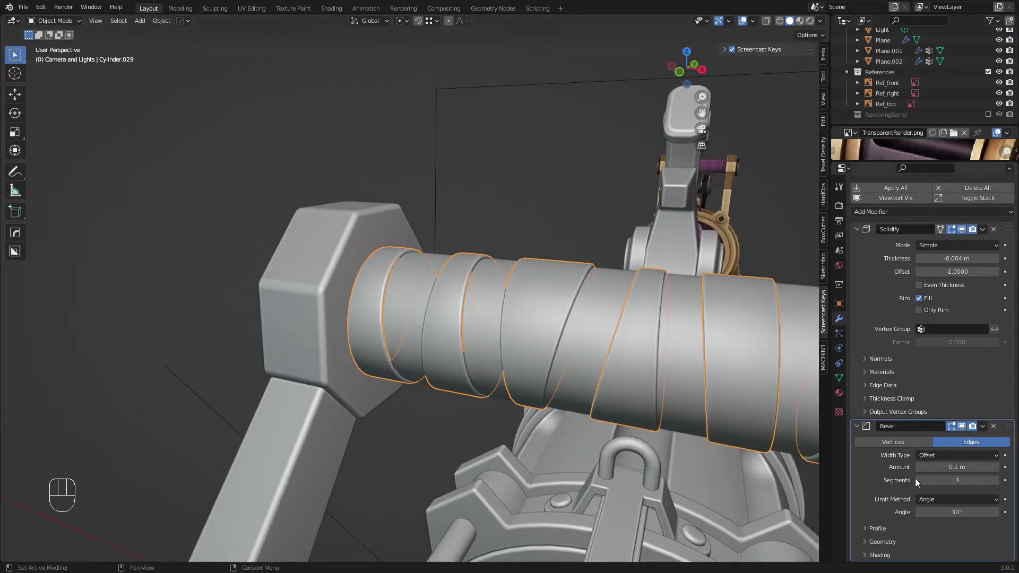
# Give the thin band layer Cylinder.030 a Bevel modifier and push its surface outward with Alt+S.
pyautogui.click(493, 343)
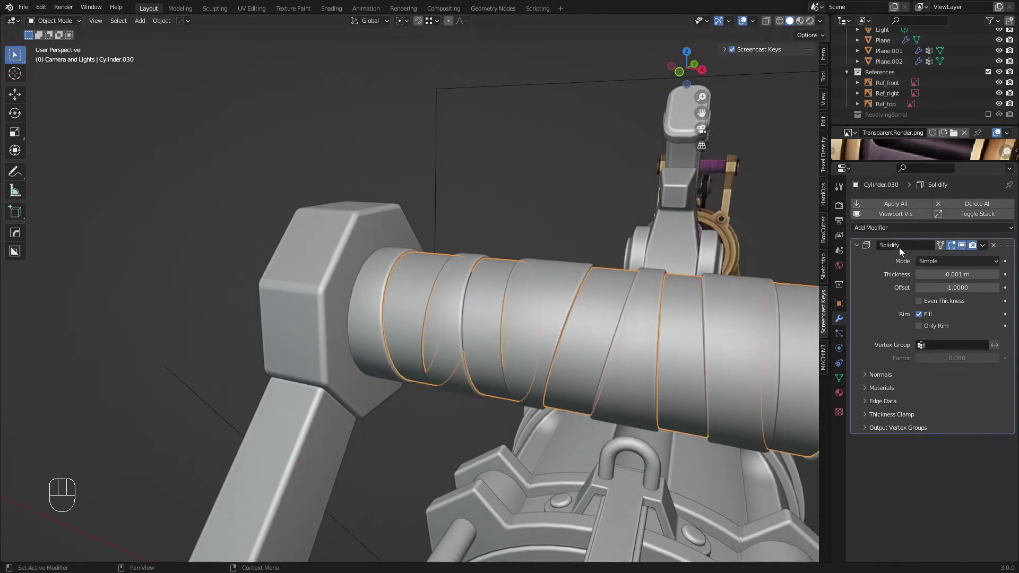
pyautogui.moveTo(890, 226); pyautogui.dragTo(793, 271)
pyautogui.doubleClick(997, 498)
pyautogui.moveTo(432, 257); pyautogui.dragTo(454, 270)
pyautogui.press('a')
pyautogui.moveTo(457, 266); pyautogui.dragTo(415, 272)
pyautogui.press('Tab')
pyautogui.press('a')
pyautogui.moveTo(518, 265); pyautogui.dragTo(483, 245)
pyautogui.moveTo(521, 252); pyautogui.dragTo(497, 238)
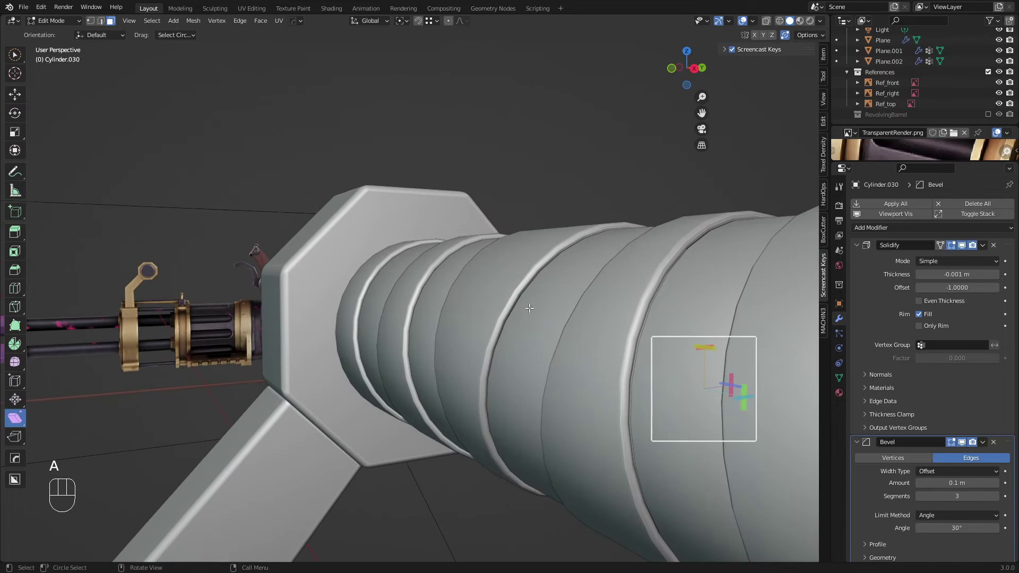
pyautogui.click(541, 307)
pyautogui.press('alt+s')
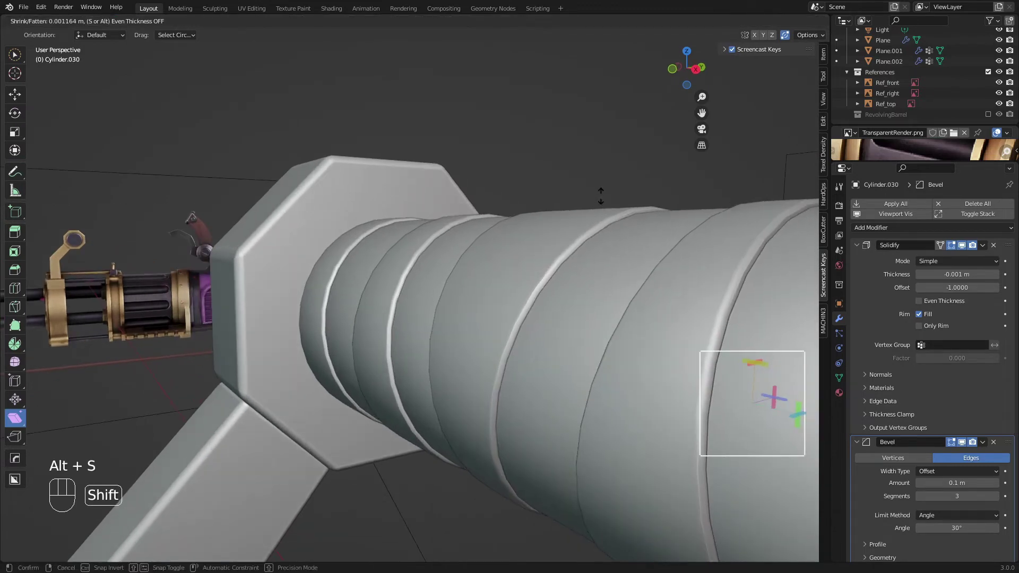
# Thicken the outer bands Cylinder.029 to Solidify Thickness -0.007 m with Offset -0.5556.
pyautogui.press('Tab')
pyautogui.press('a')
pyautogui.press('a')
pyautogui.moveTo(423, 266); pyautogui.dragTo(469, 296)
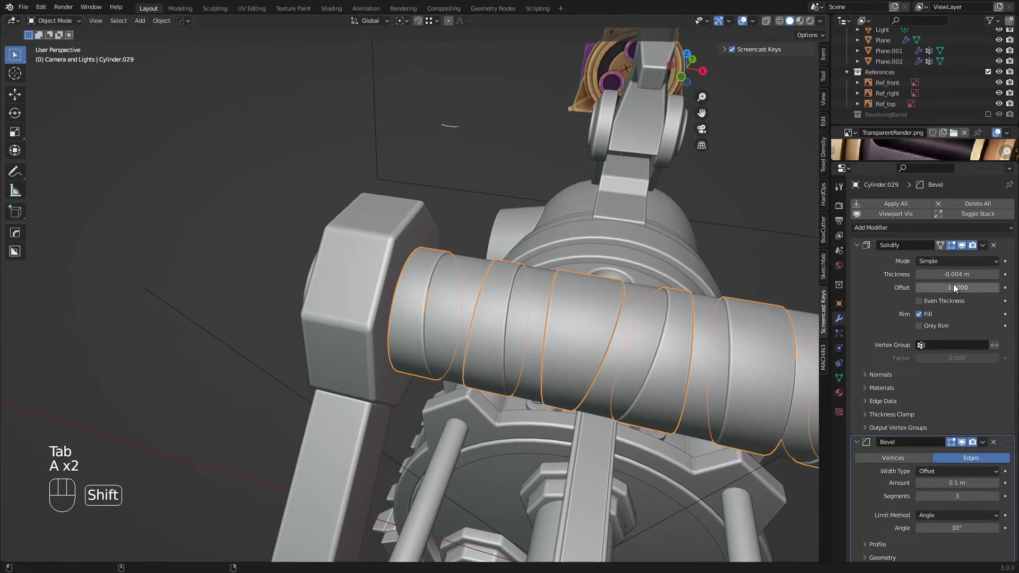
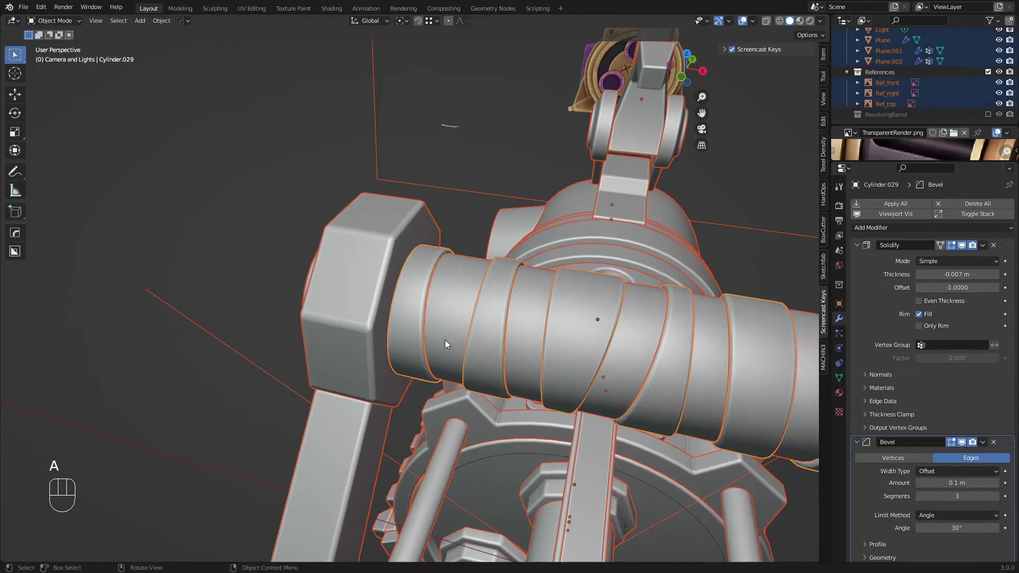
pyautogui.press('a')
pyautogui.moveTo(429, 323); pyautogui.dragTo(384, 300)
pyautogui.press('a')
pyautogui.press('a')
pyautogui.click(496, 353)
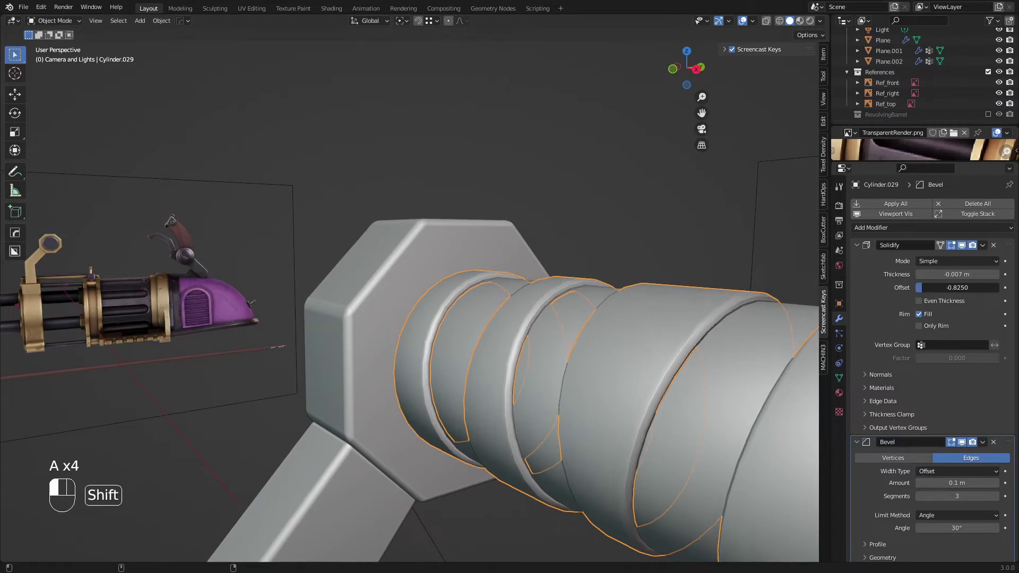
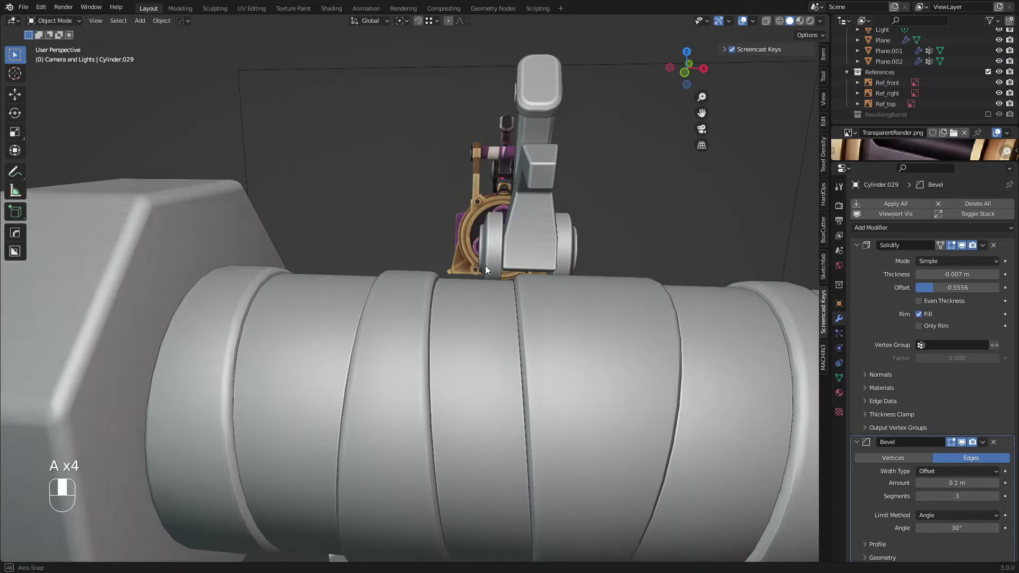
# Fine-tune the outer bands' Solidify offset and thickness while inspecting the grip.
pyautogui.moveTo(445, 243); pyautogui.dragTo(449, 251)
pyautogui.press('a')
pyautogui.press('a')
pyautogui.moveTo(419, 318); pyautogui.dragTo(472, 361)
pyautogui.press('a')
pyautogui.press('a')
pyautogui.middleClick(436, 336)
pyautogui.press('a')
pyautogui.press('a')
pyautogui.middleClick(413, 330)
pyautogui.press('a')
pyautogui.press('a')
pyautogui.middleClick(368, 335)
pyautogui.moveTo(403, 314); pyautogui.dragTo(431, 312)
pyautogui.moveTo(418, 292); pyautogui.dragTo(403, 281)
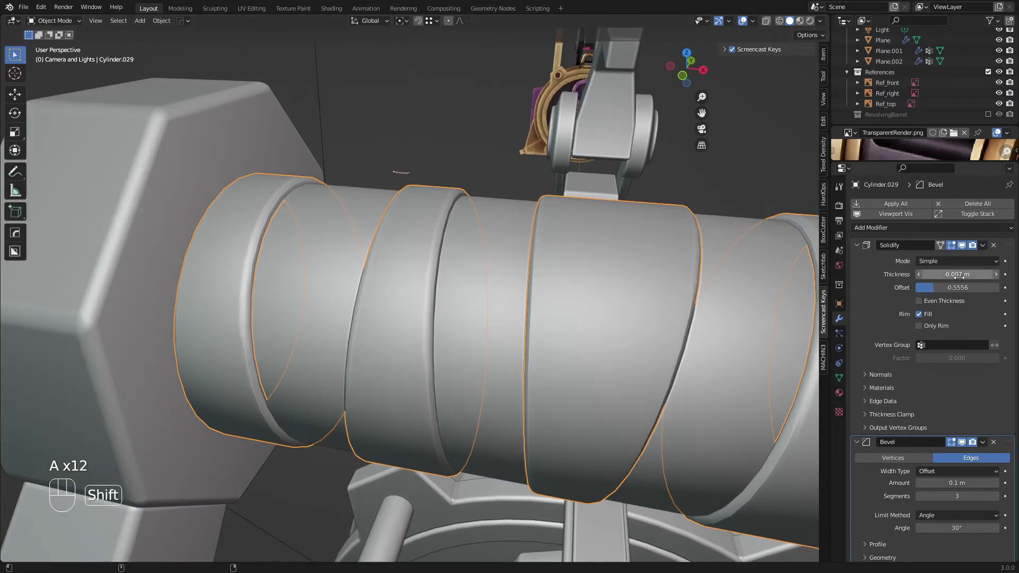
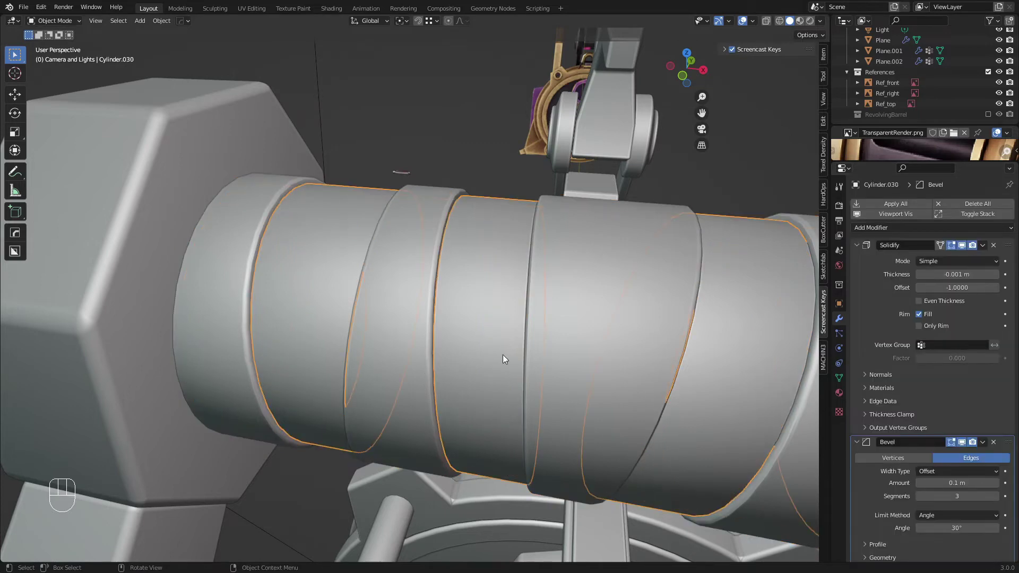
# Add a Subdivision Surface modifier (Ctrl+2) to the thin inner band layer Cylinder.030.
pyautogui.press('a')
pyautogui.press('a')
pyautogui.middleClick(507, 318)
pyautogui.press('a')
pyautogui.press('a')
pyautogui.press('ctrl+1')
pyautogui.press('ctrl+2')
pyautogui.press('ctrl+2')
pyautogui.press('ctrl+3')
pyautogui.press('ctrl+2')
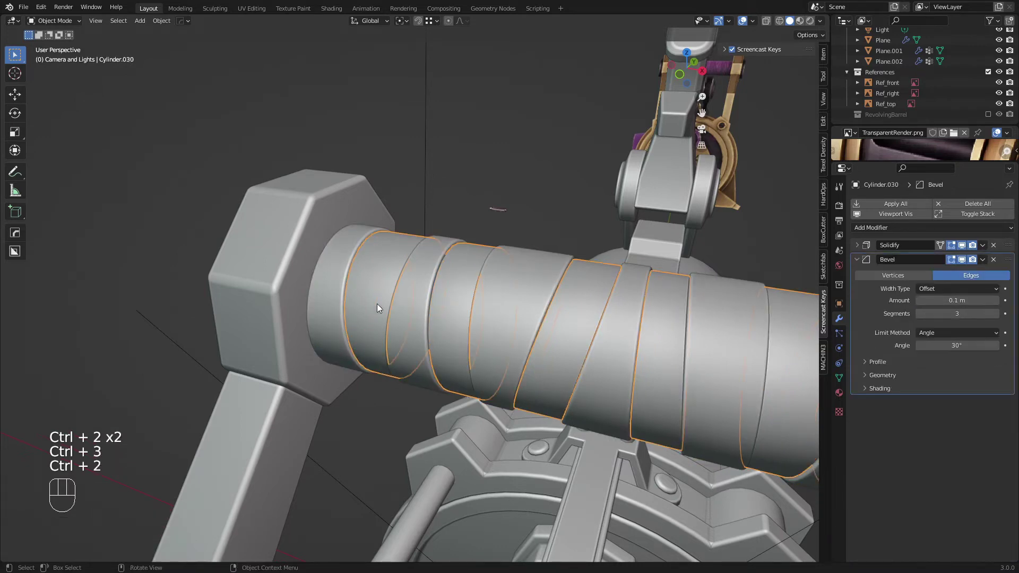
pyautogui.middleClick(402, 316)
pyautogui.press('ctrl+2')
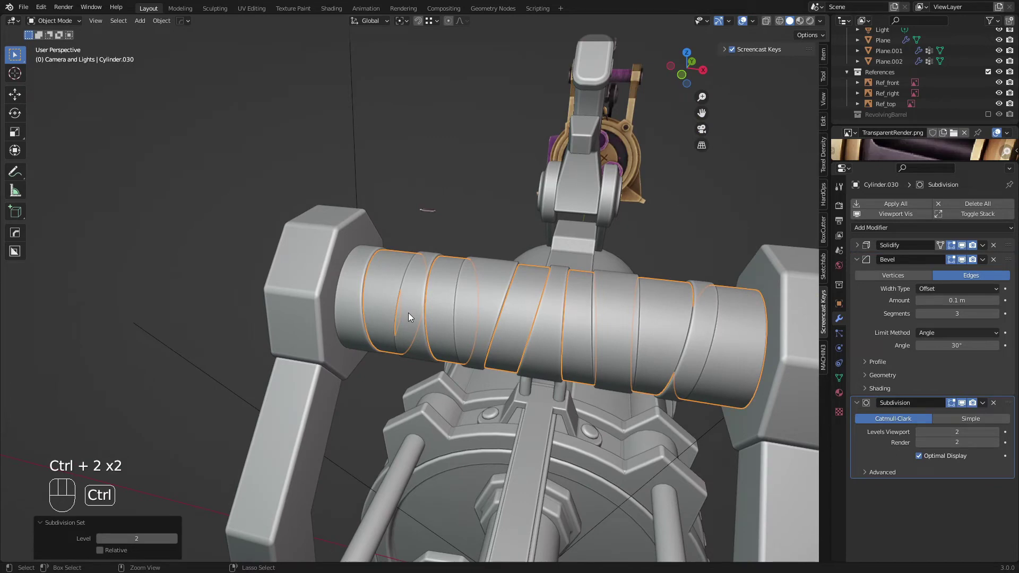
# Narrow the outer bands' Bevel Amount to 0.002 m on Cylinder.029.
pyautogui.press('ctrl+3')
pyautogui.press('a')
pyautogui.press('a')
pyautogui.moveTo(418, 311); pyautogui.dragTo(452, 296)
pyautogui.press('a')
pyautogui.press('a')
pyautogui.middleClick(434, 315)
# Convert both spiral band layers to mesh, baking in their modifiers.
pyautogui.moveTo(753, 19); pyautogui.dragTo(457, 247)
pyautogui.middleClick(439, 257)
pyautogui.press('a')
pyautogui.press('a')
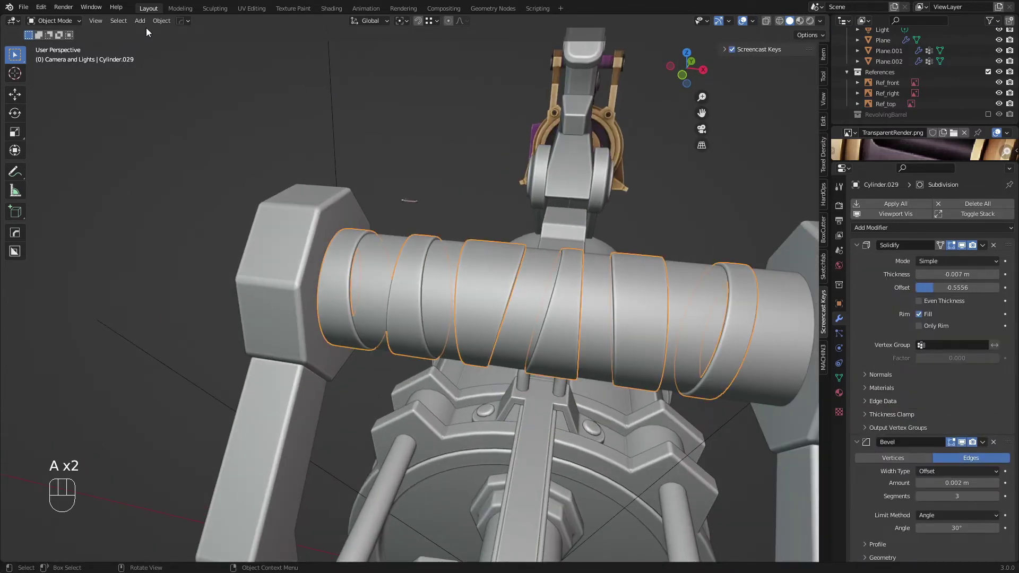
pyautogui.moveTo(167, 25); pyautogui.dragTo(396, 325)
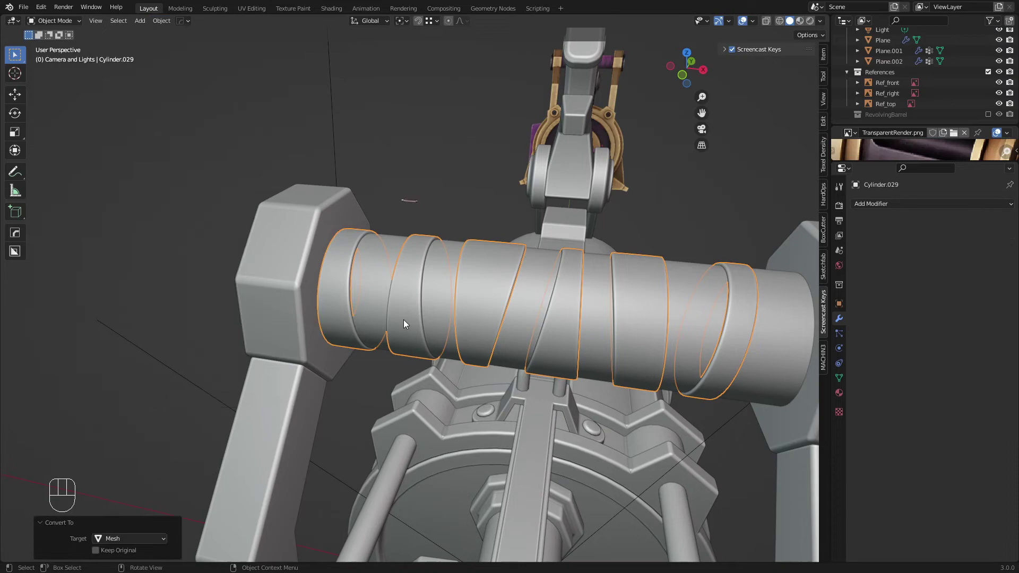
pyautogui.click(376, 323)
pyautogui.moveTo(170, 20); pyautogui.dragTo(386, 287)
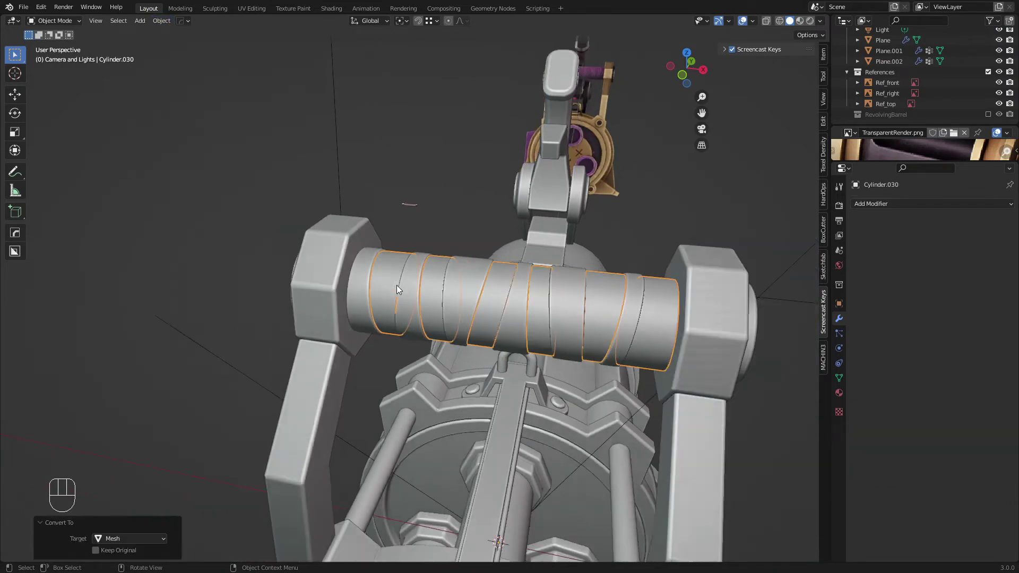
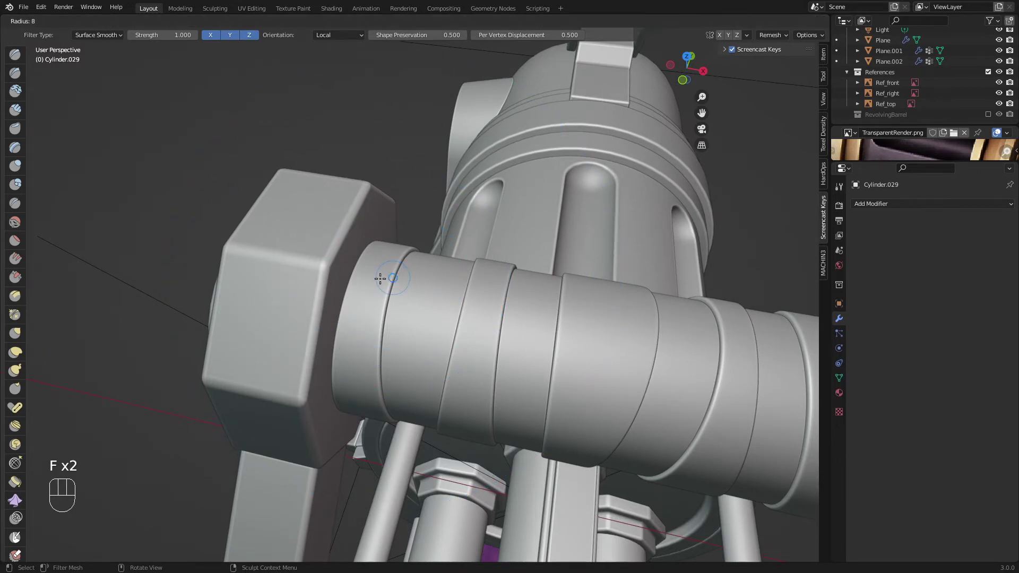
# Surface-smooth the bands in Sculpt Mode and set a 0.0025 remesh voxel size.
pyautogui.press('shift+f')
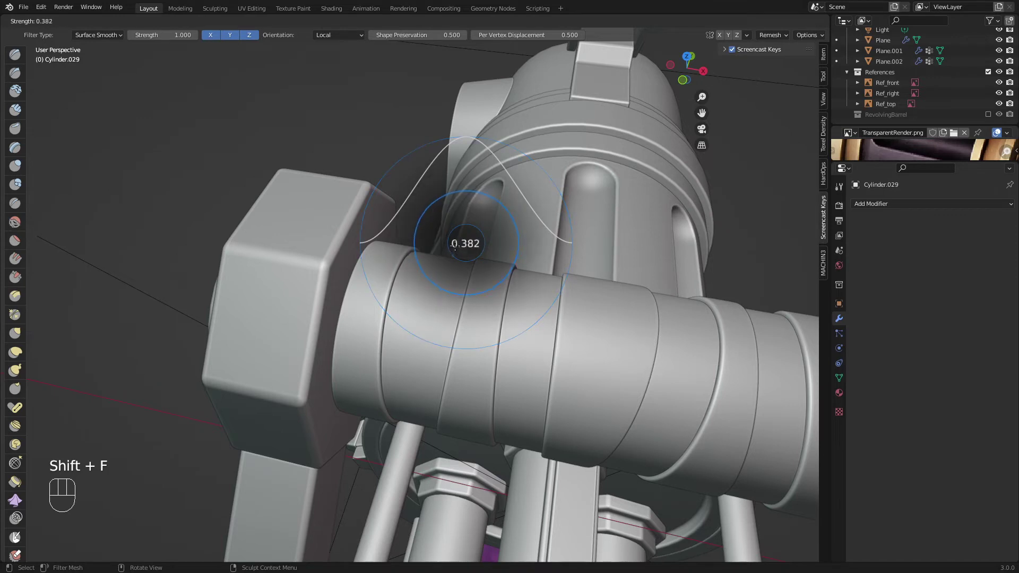
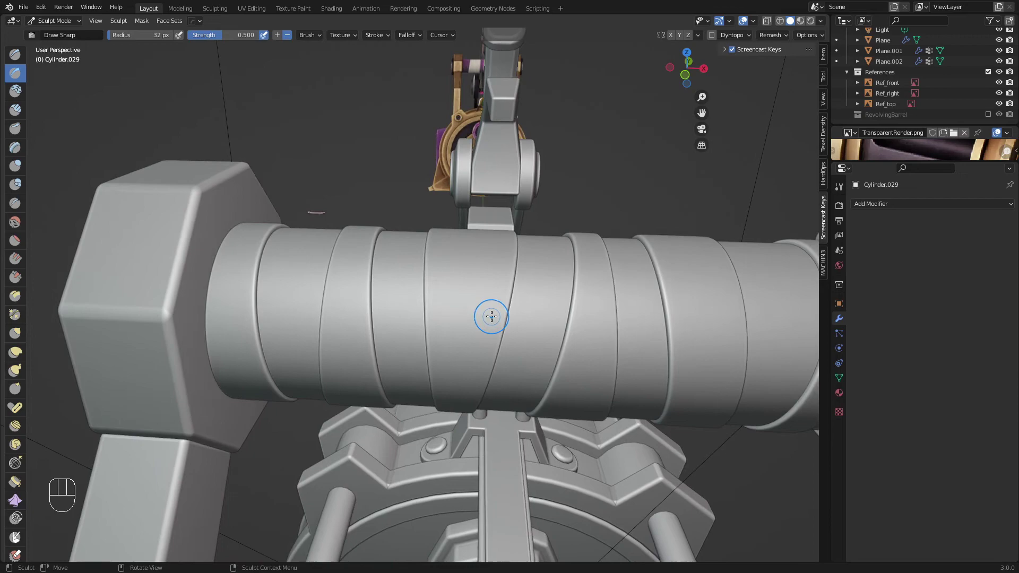
pyautogui.press('shift+r')
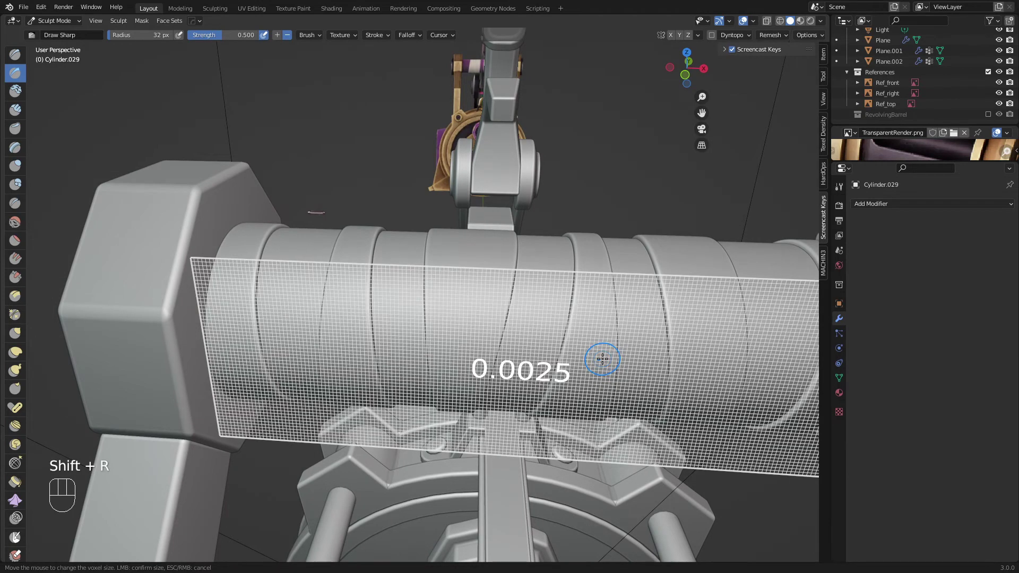